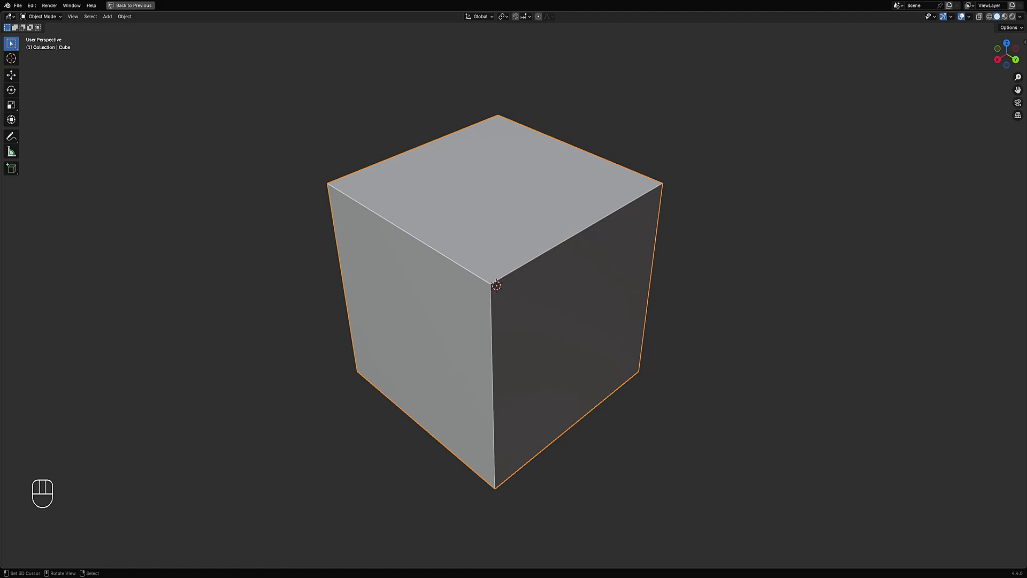
Step: Select the cube, toggle into and out of Edit Mode, and run Random Panels on it
key(shift+q)
key(w)
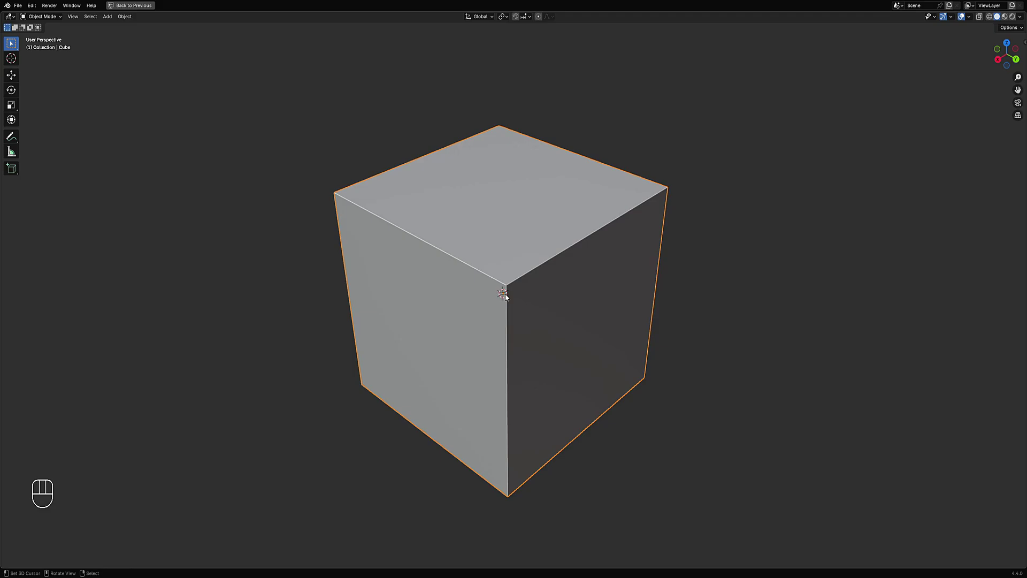
middle_click(541, 307)
click(525, 282)
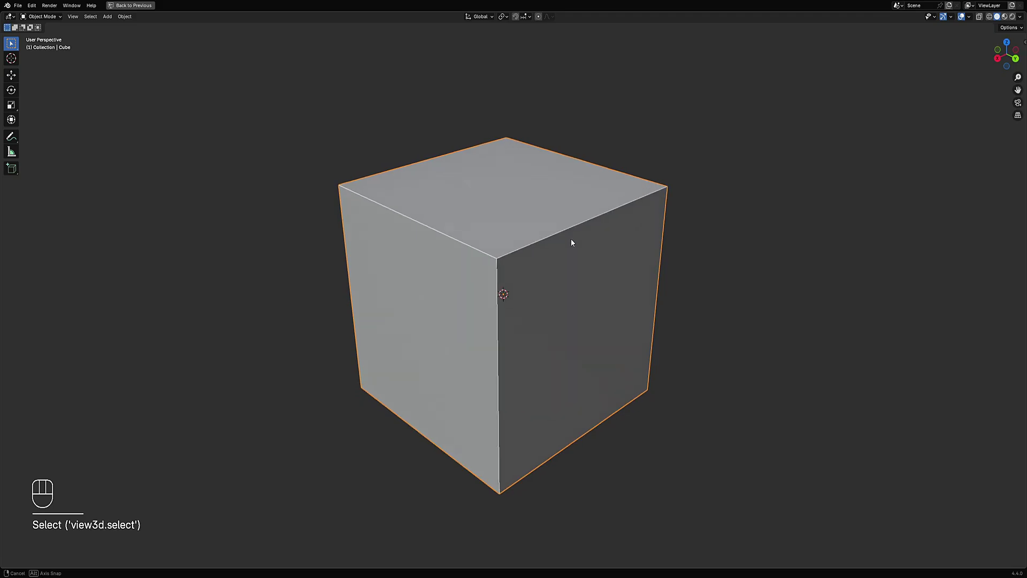
key(Tab)
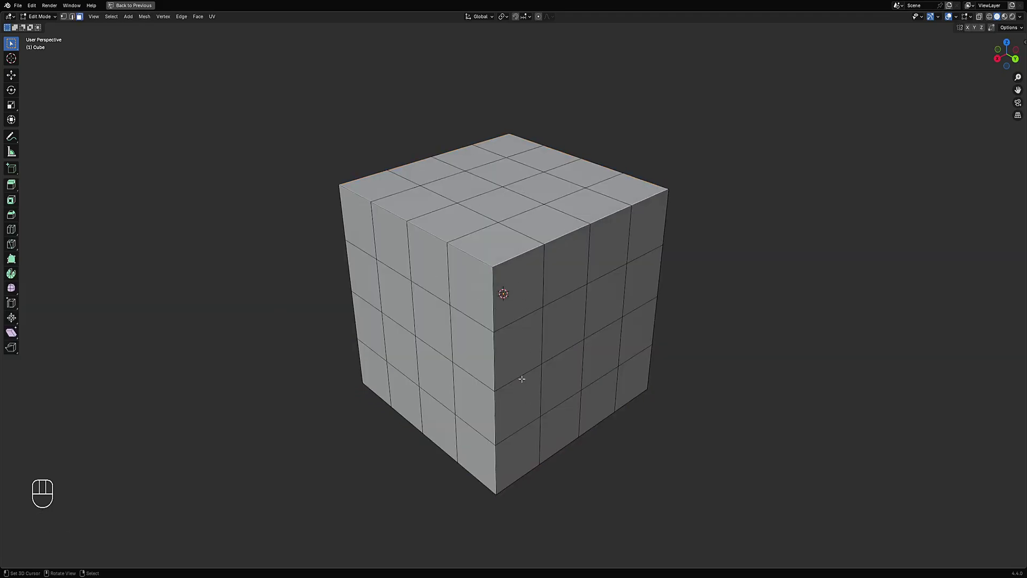
key(a)
key(Tab)
Step: Apply the 'floater mesh inner' preset and tweak Panel Size, Thickness, Depth Seed and Auxiliary
key(shift+q)
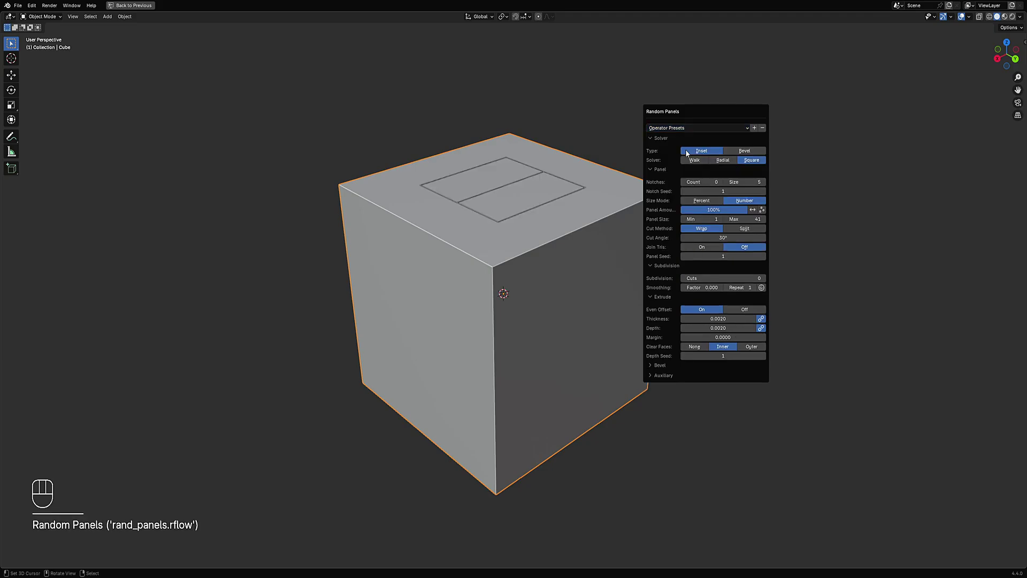
drag(570, 183, 568, 202)
key(ctrl+z)
key(Tab)
key(Tab)
key(shift+q)
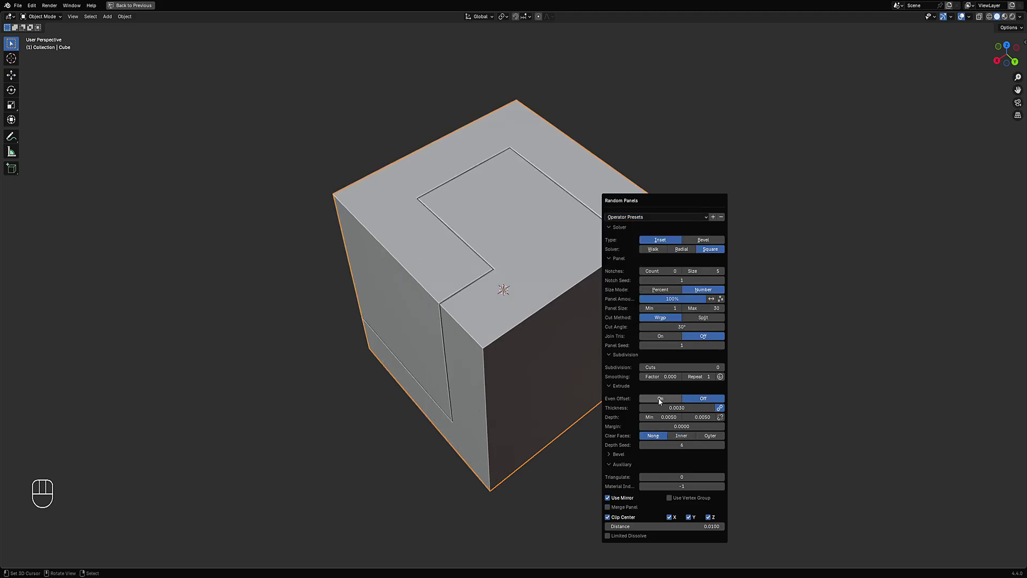
key(F9)
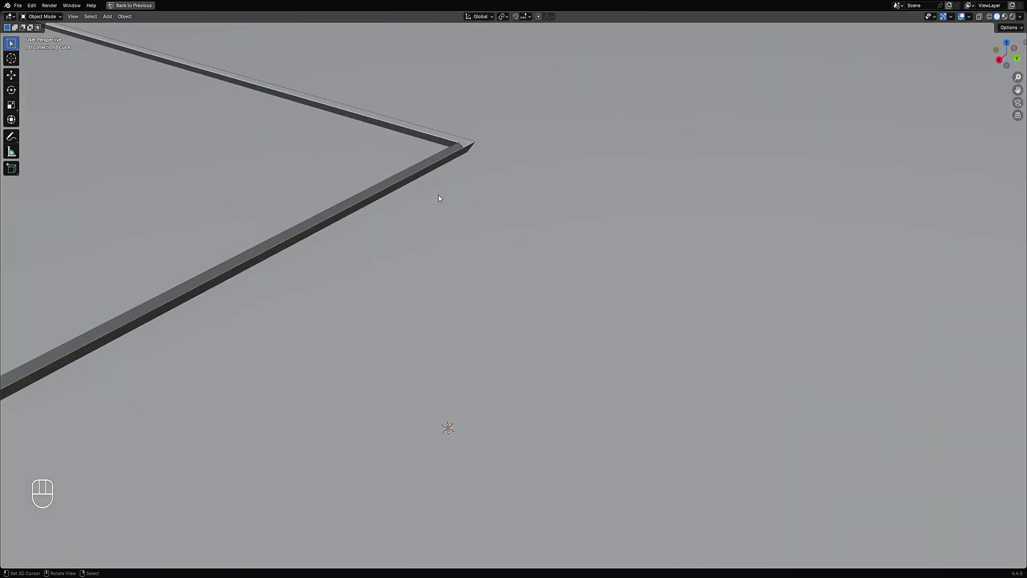
drag(447, 192, 500, 196)
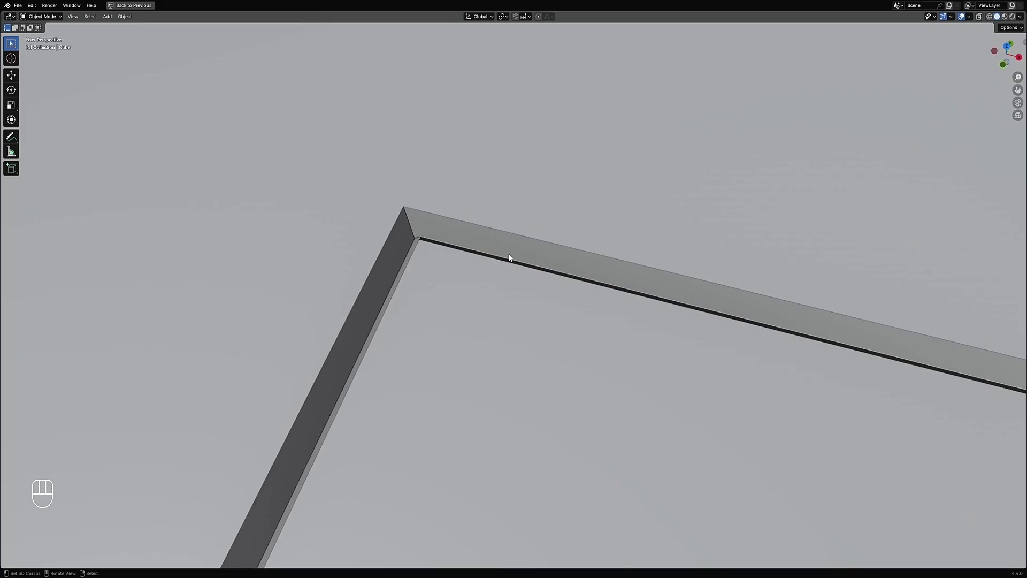
drag(442, 367, 576, 272)
drag(637, 214, 552, 373)
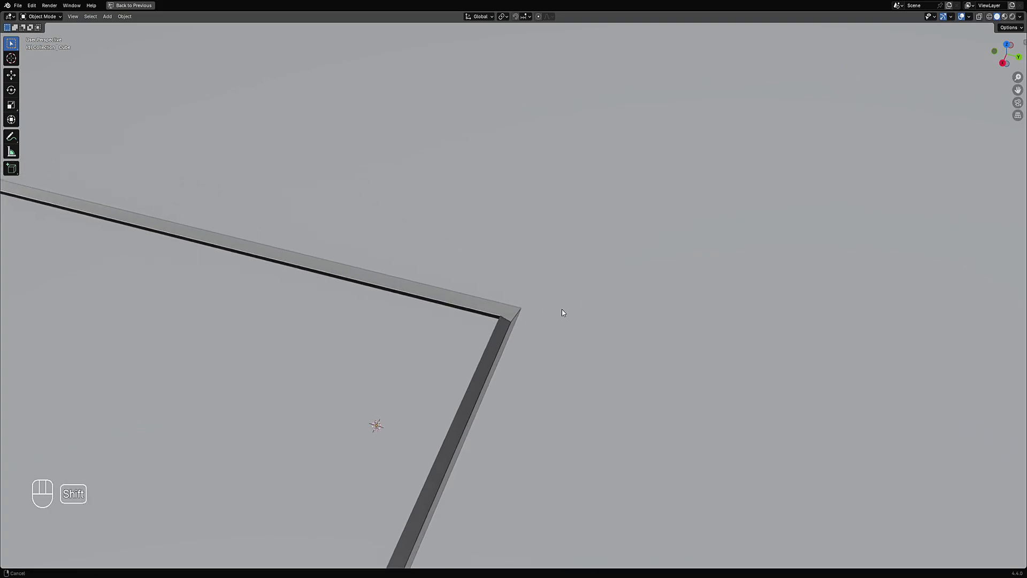
key(F9)
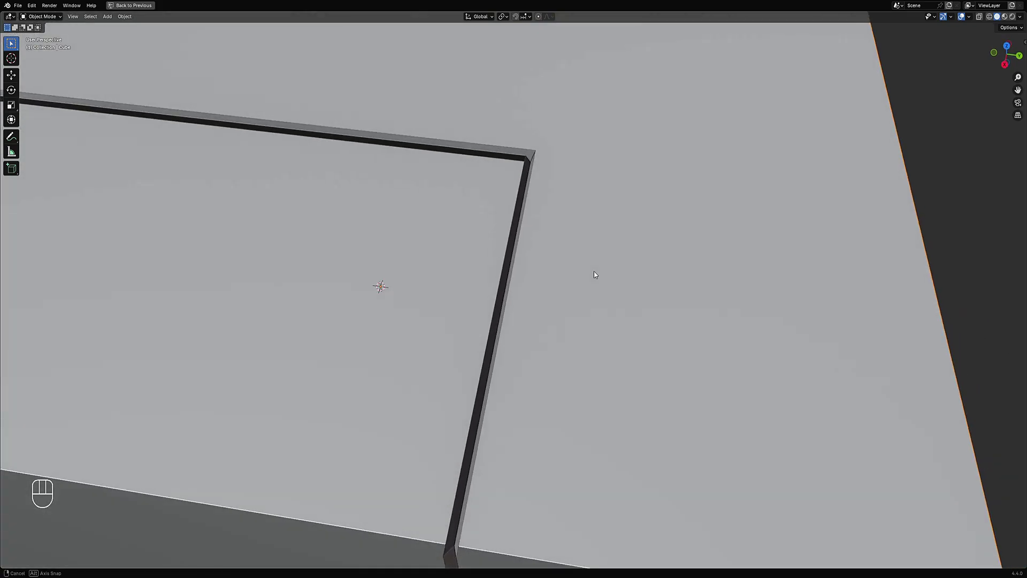
drag(590, 182, 589, 220)
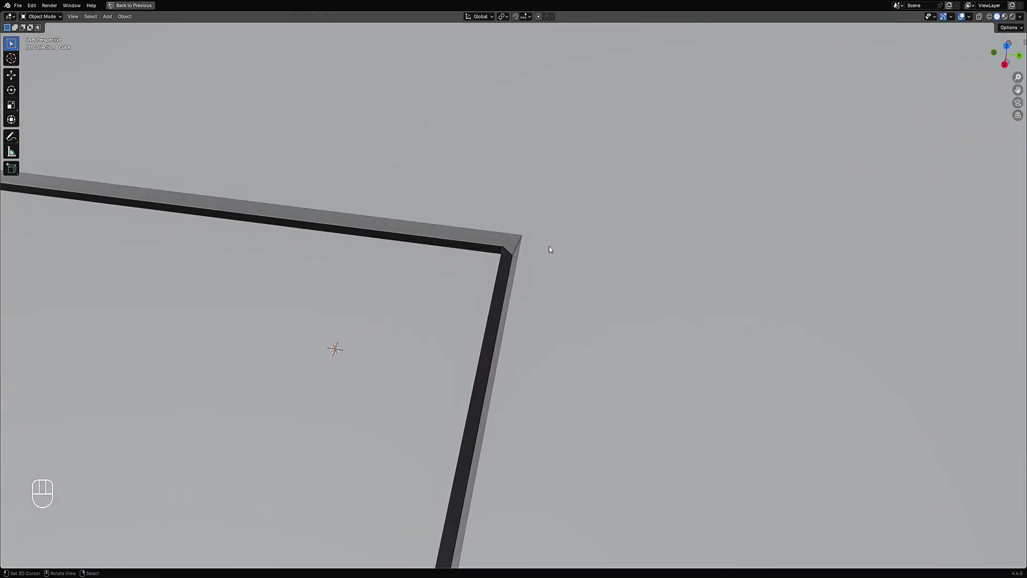
key(F9)
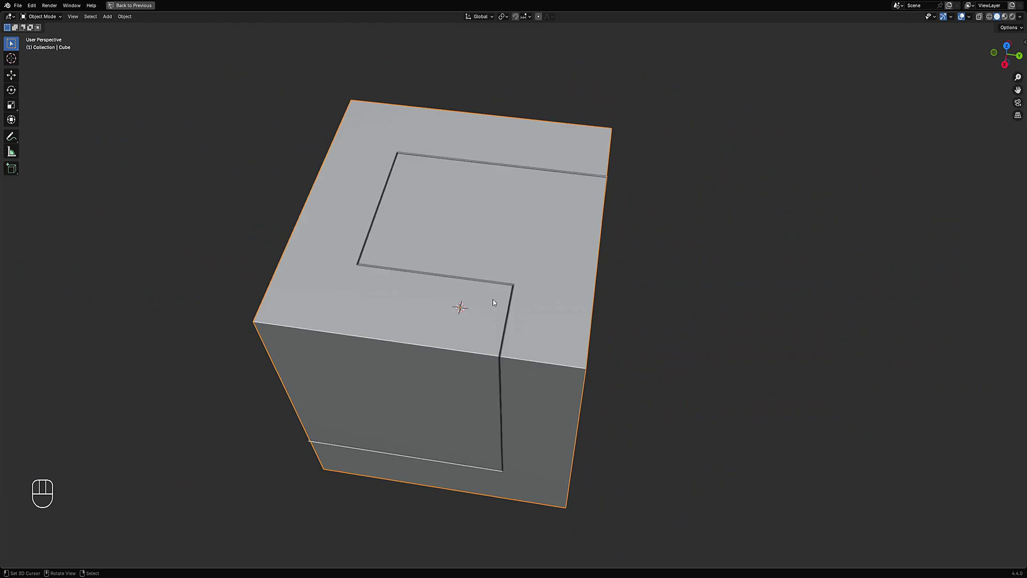
key(F9)
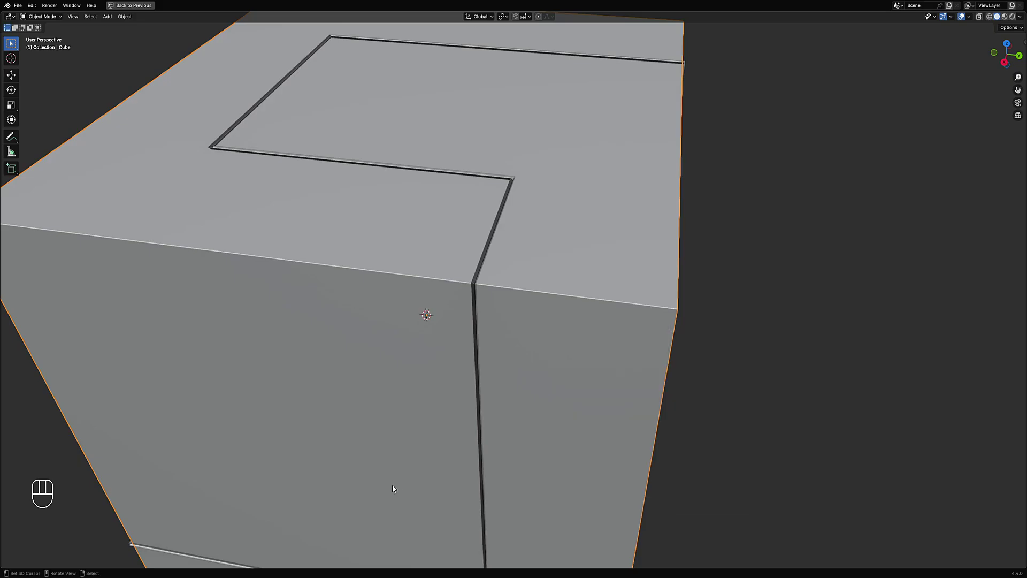
Step: Show the Object Properties and expand the Visibility settings
key(ctrl+space)
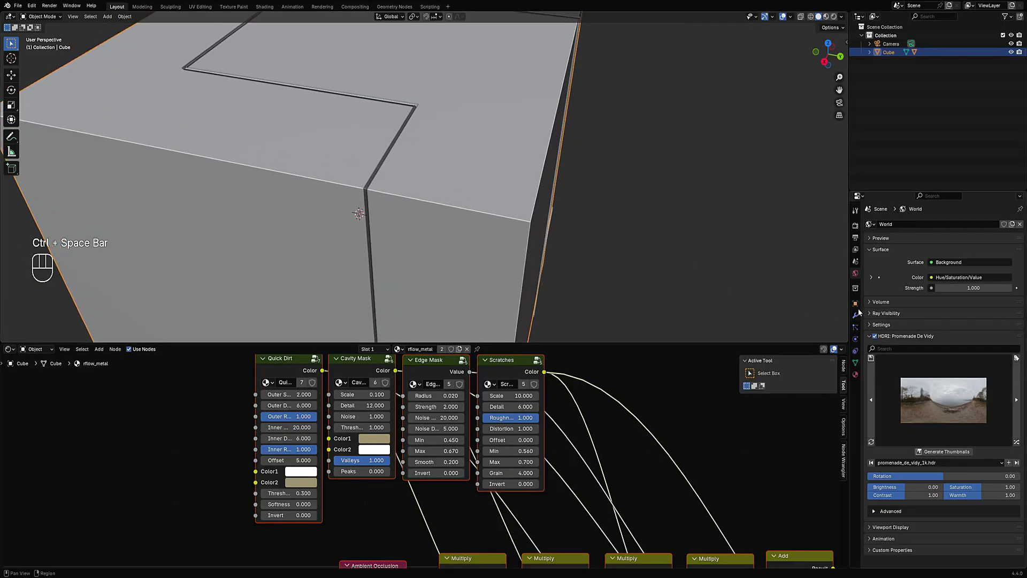
click(862, 309)
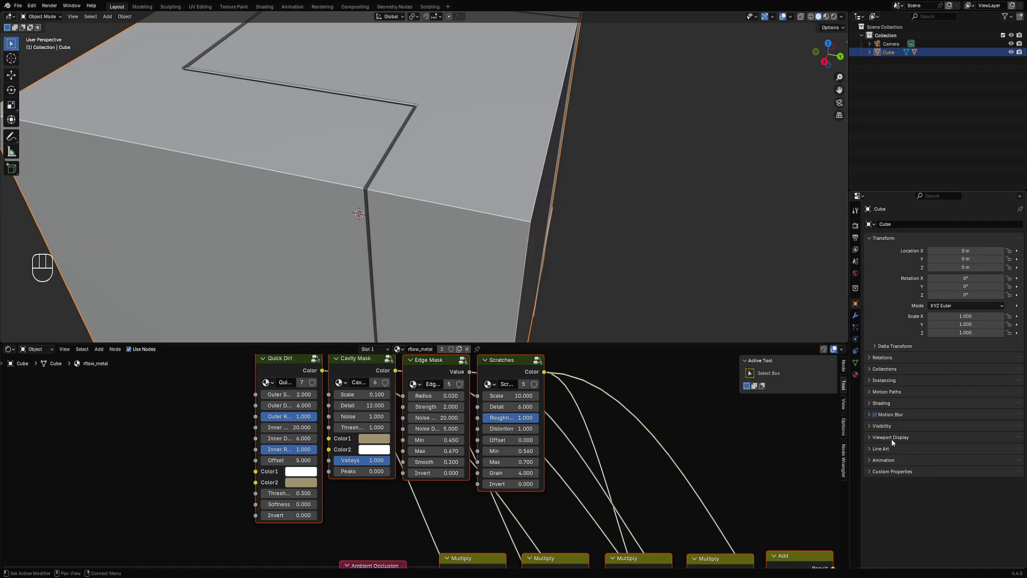
click(895, 442)
click(895, 442)
click(894, 431)
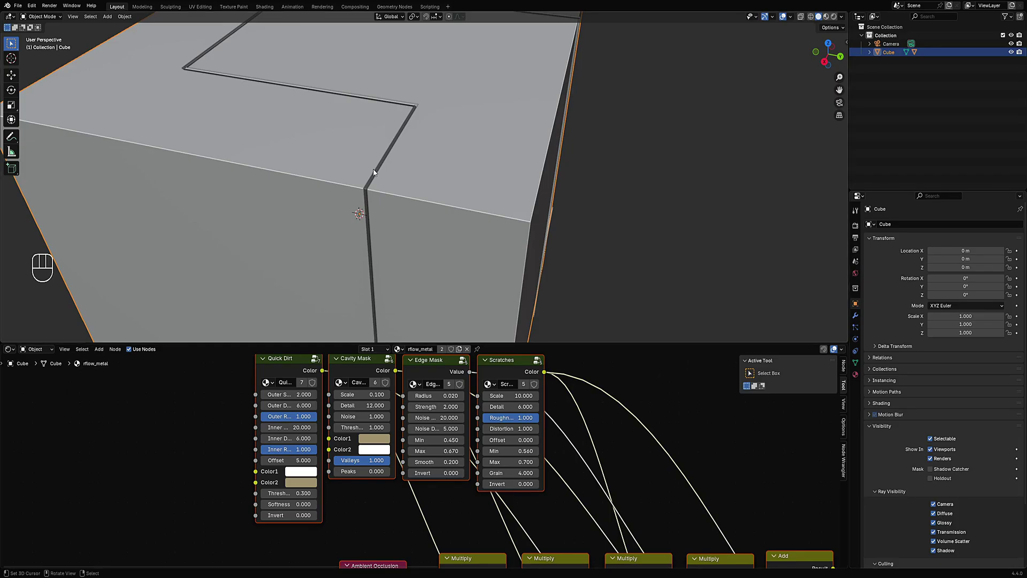
Step: Limit Cube_RPanel's ray visibility to Camera only and switch the viewport to Rendered shading
click(379, 179)
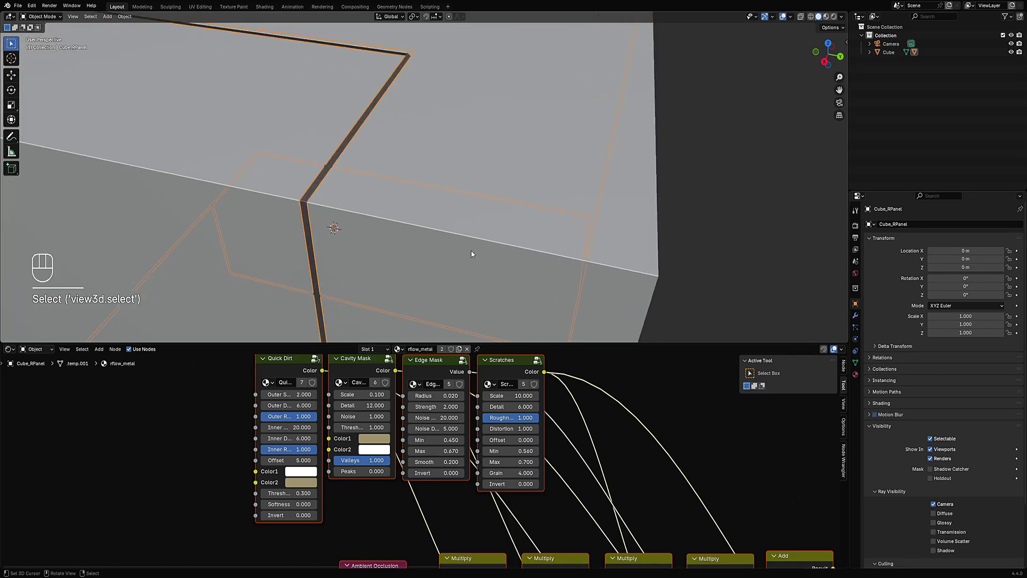
key(alt+a)
middle_click(462, 214)
key(z)
click(492, 197)
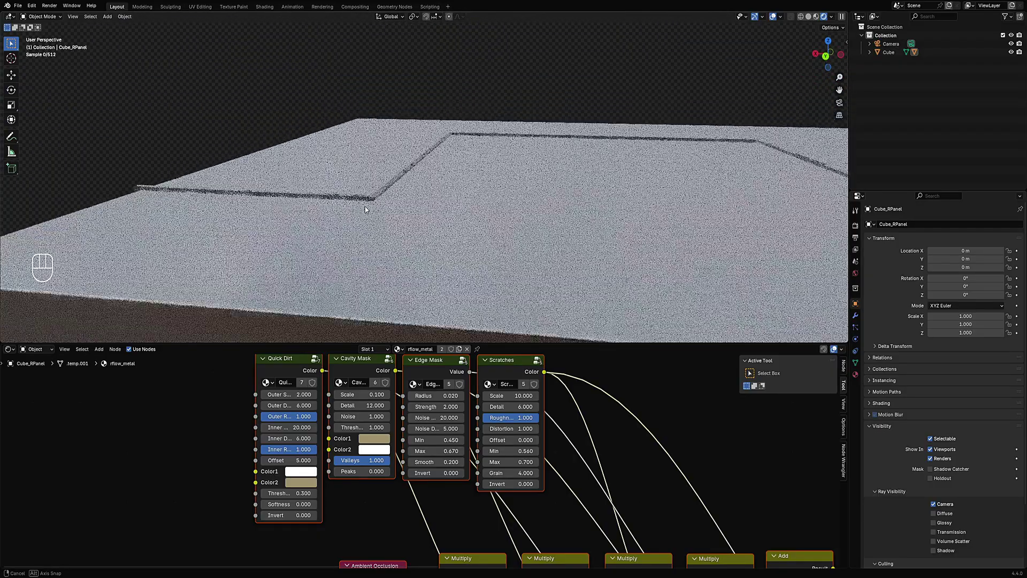
drag(403, 245, 457, 227)
middle_click(429, 245)
middle_click(519, 236)
drag(333, 239, 414, 232)
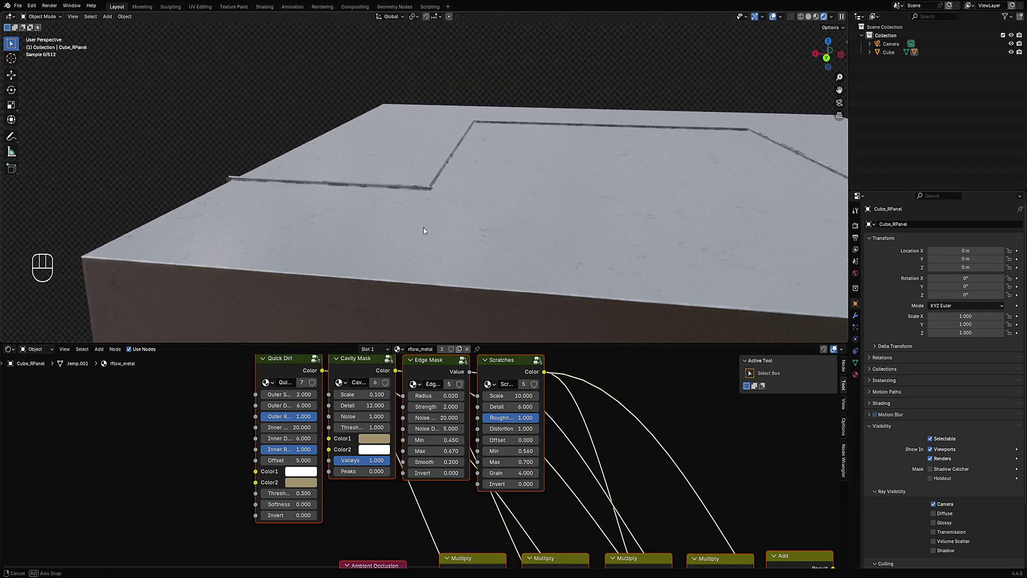
click(503, 153)
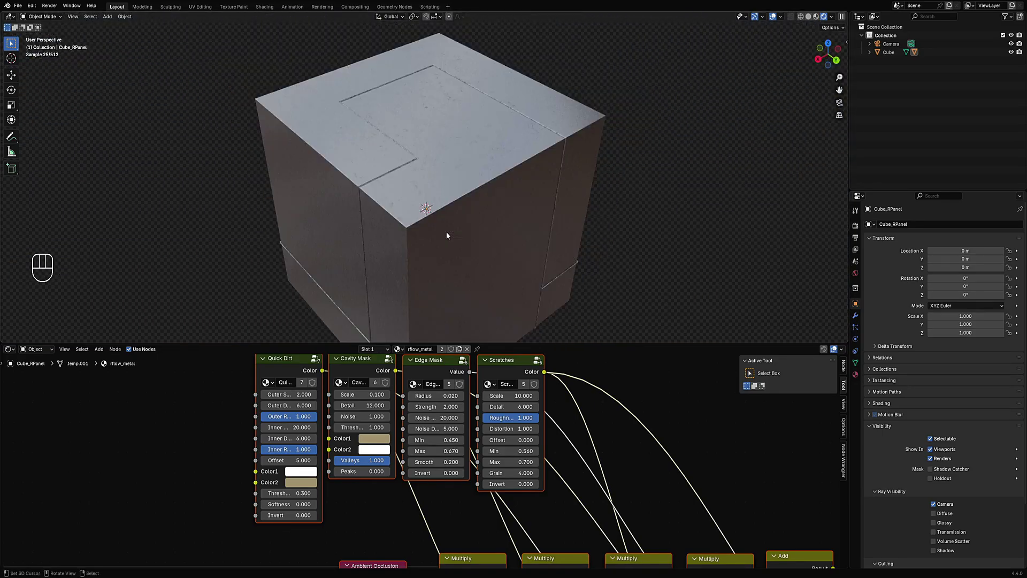
drag(481, 180, 540, 240)
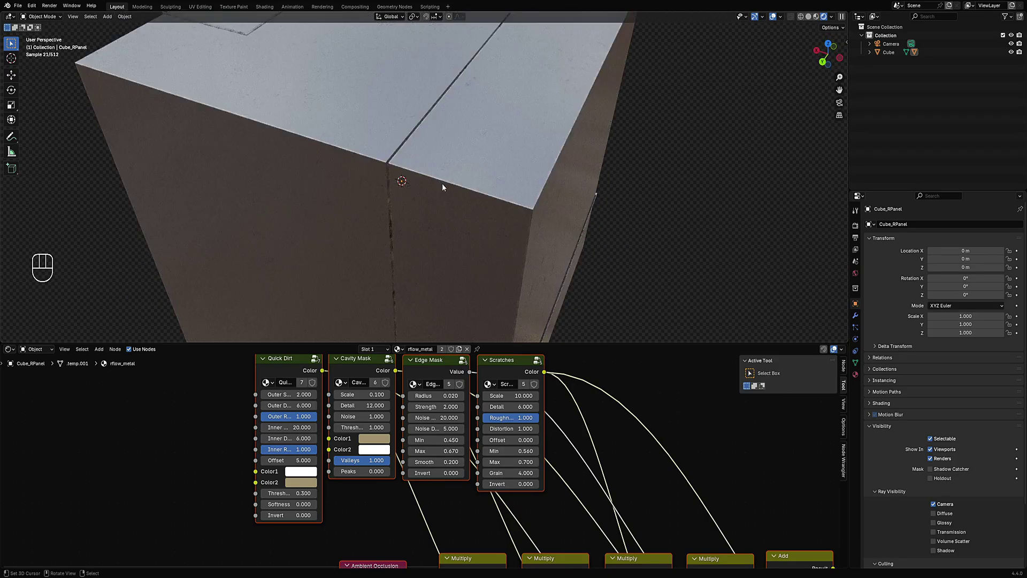
drag(498, 118, 466, 210)
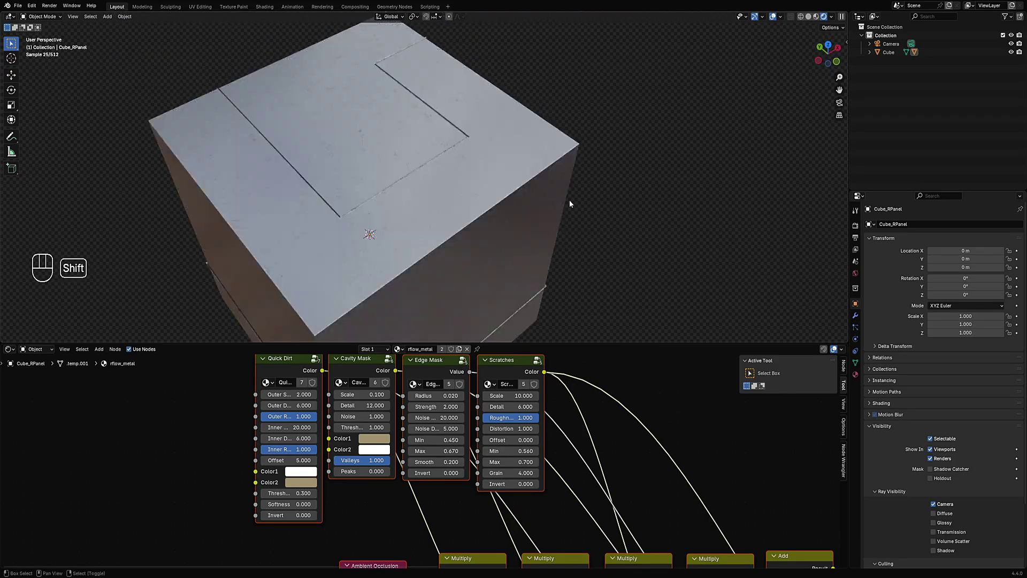
middle_click(571, 210)
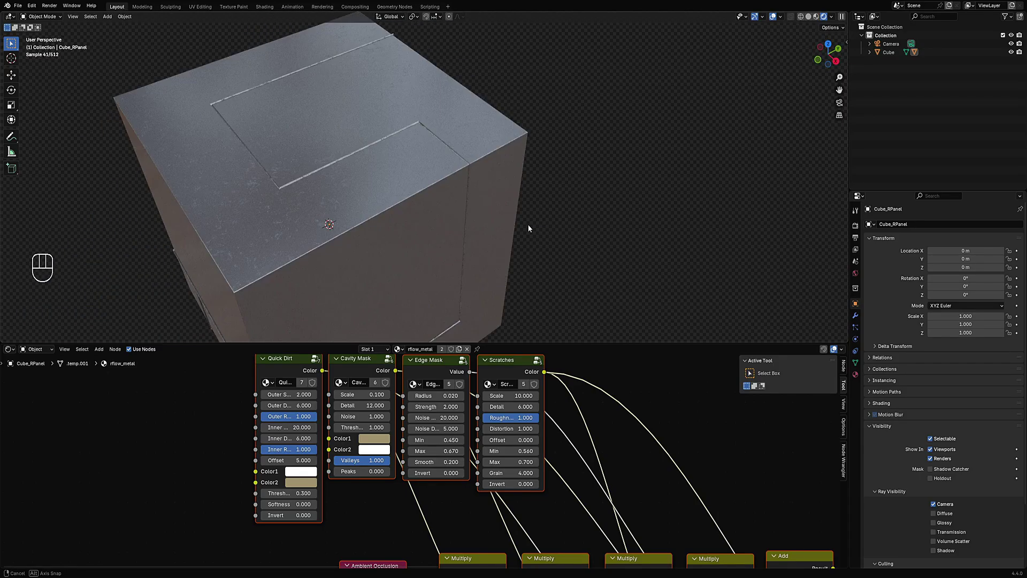
Step: Zoom in on the top seam and show rflow_metal's Principled BSDF node tree in the Shader Editor
drag(393, 218, 472, 243)
drag(466, 250, 470, 187)
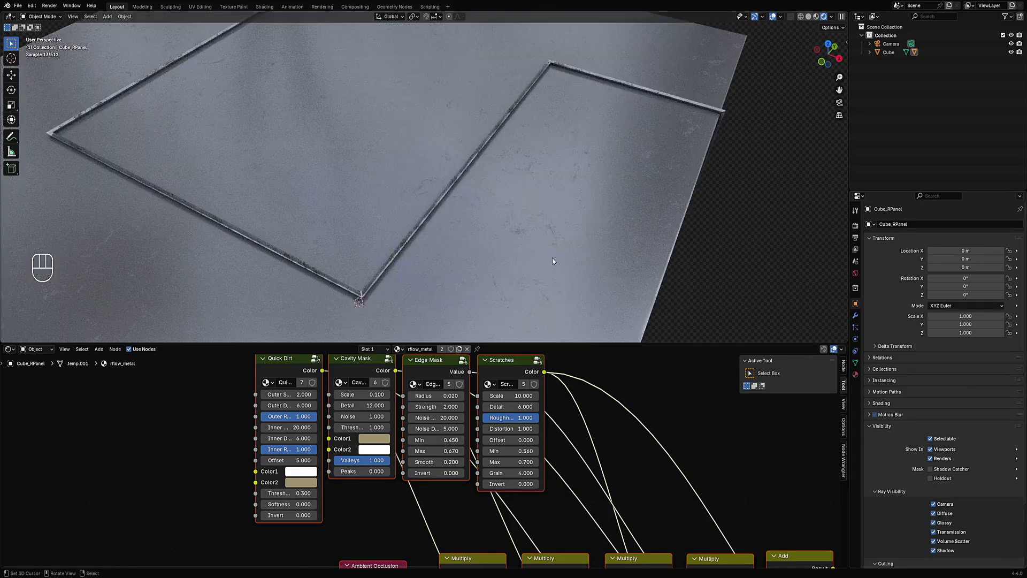
key(shift+alt+z)
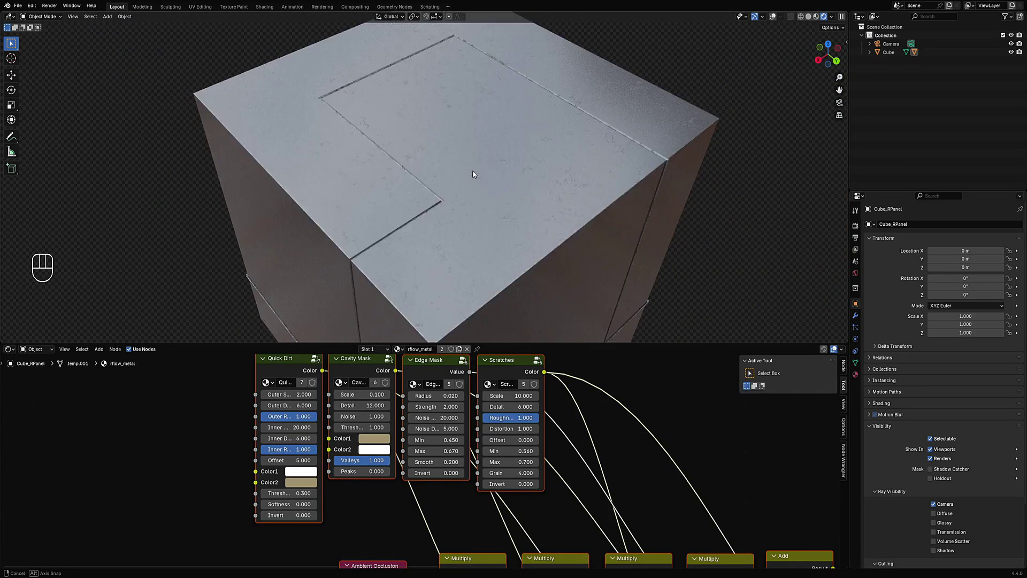
middle_click(460, 144)
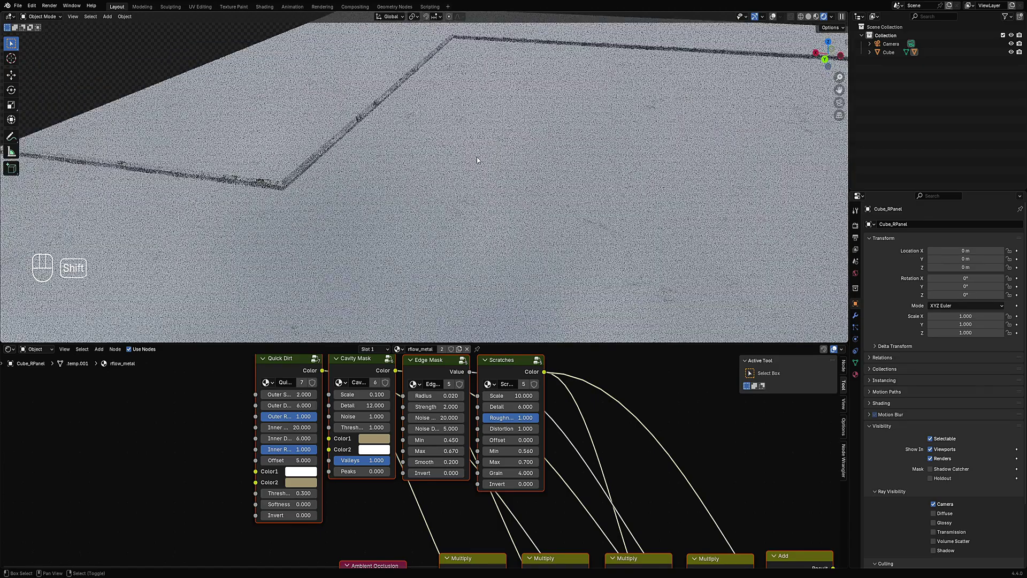
click(326, 197)
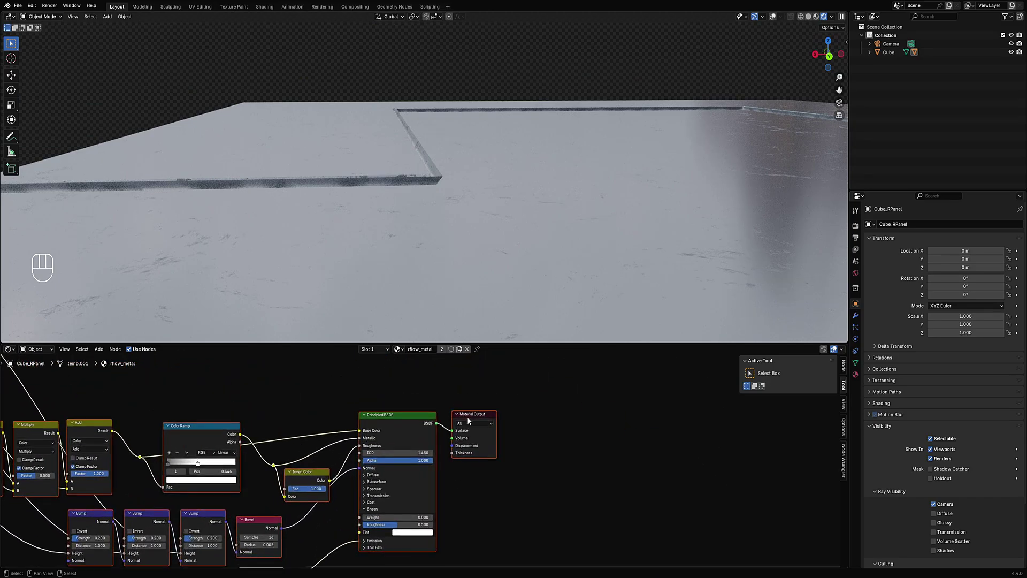
Step: Move the Material Output right and insert a Mix Shader before it
key(alt+a)
click(473, 418)
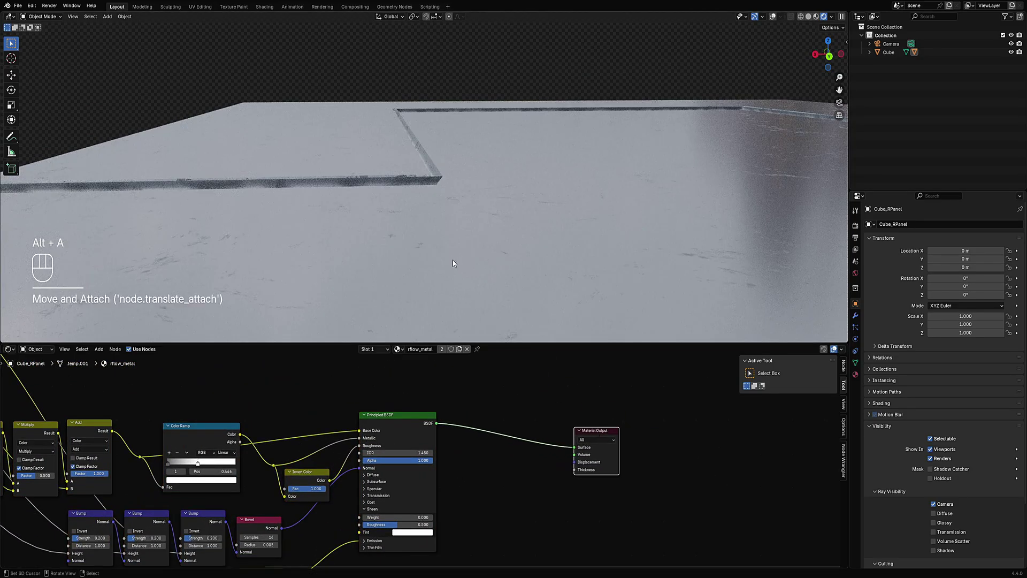
key(alt+a)
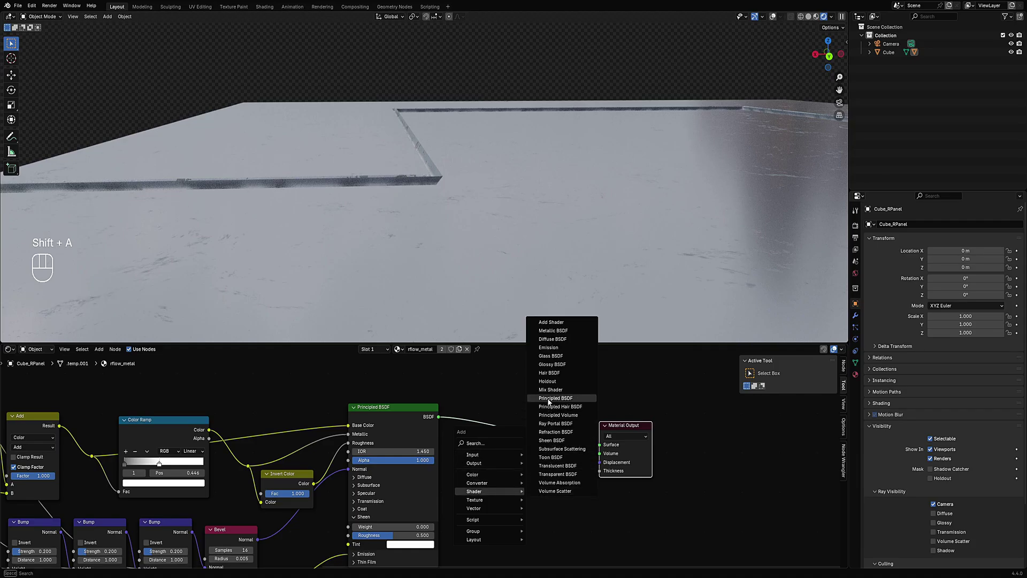
click(549, 425)
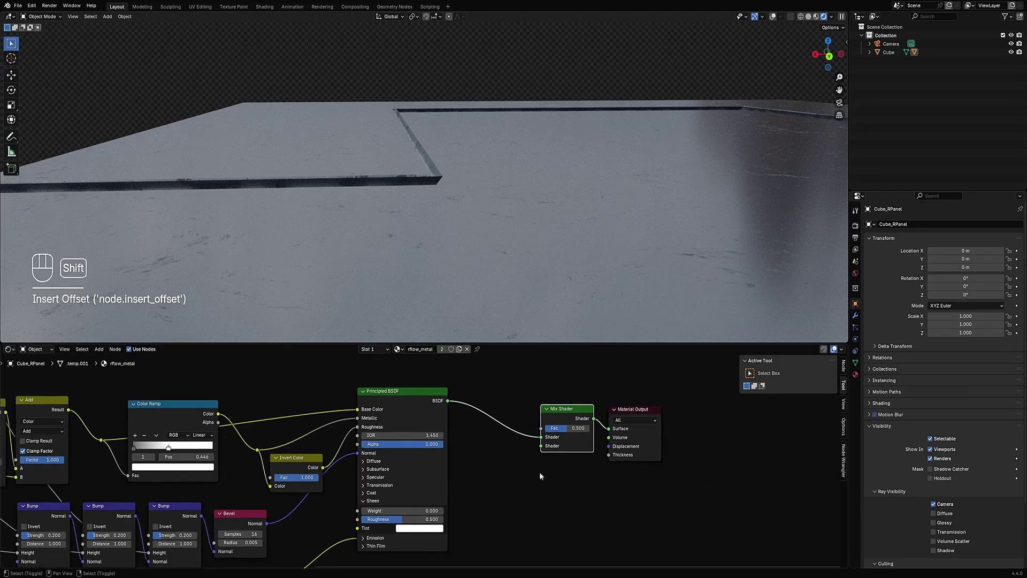
key(shift+a)
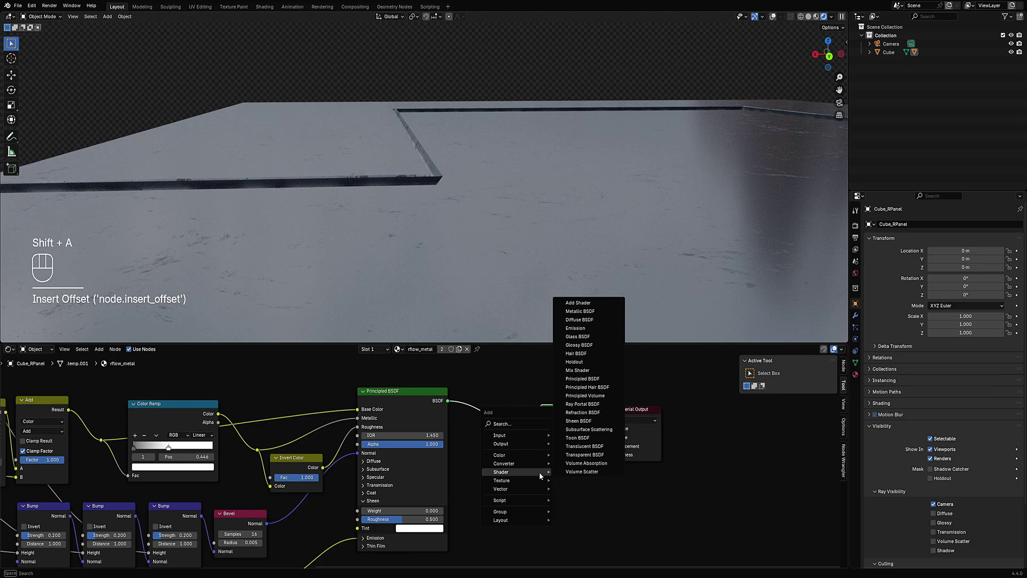
drag(482, 466, 531, 471)
Step: Add a Geometry input node and wire its output into the Mix Shader's Fac
key(shift+a)
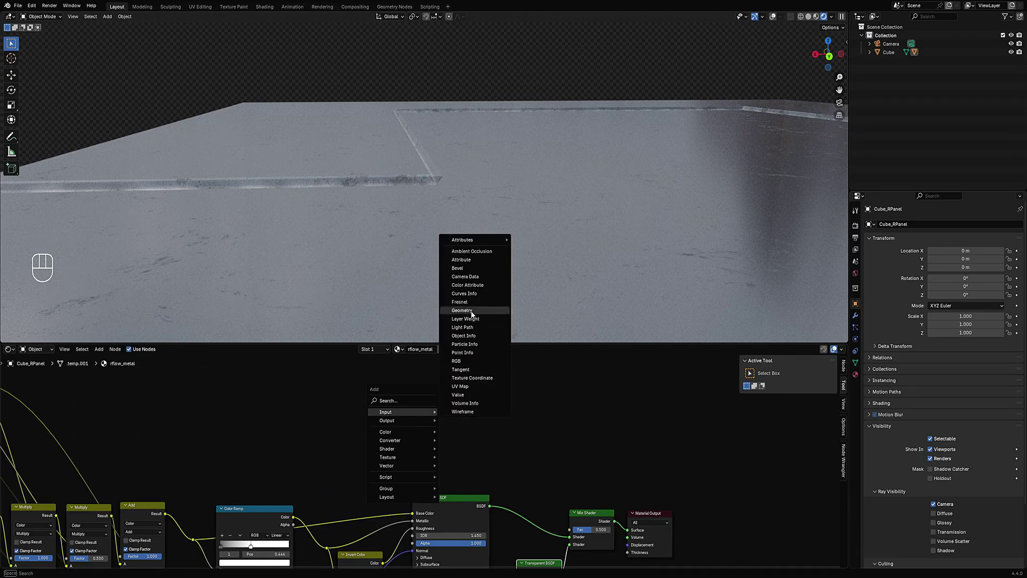
click(391, 390)
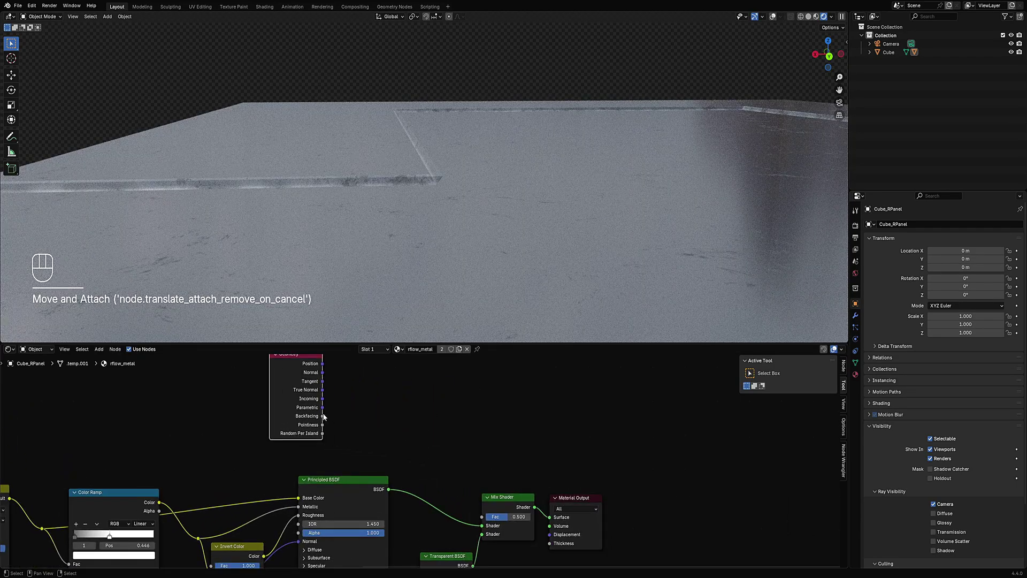
drag(324, 417, 485, 520)
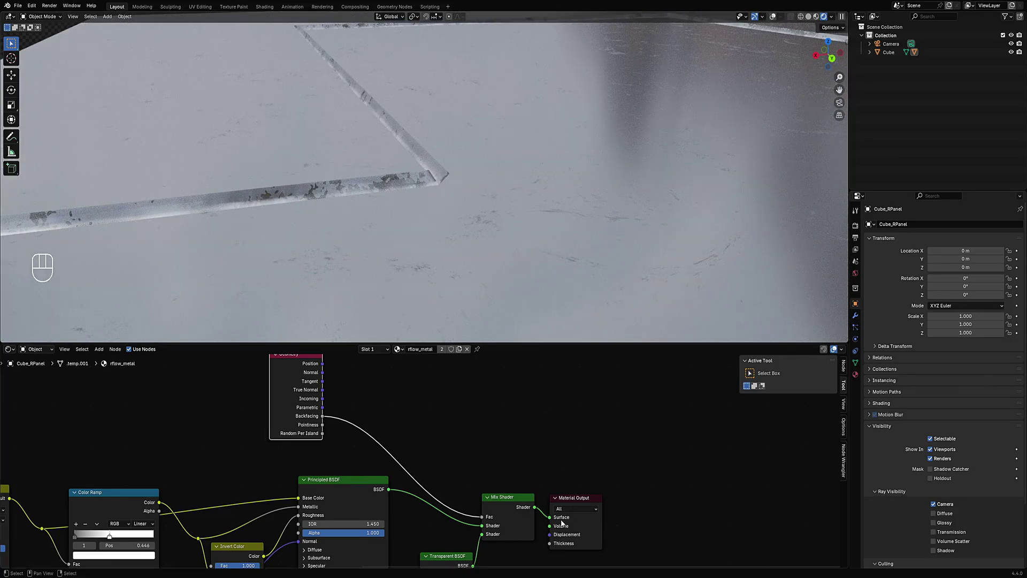
Step: Check the rendered panel edge while toggling the Mix node and overlays, then orbit out to the cube corner
click(517, 515)
key(m)
key(d)
key(d)
key(d)
click(393, 176)
key(shift+alt+z)
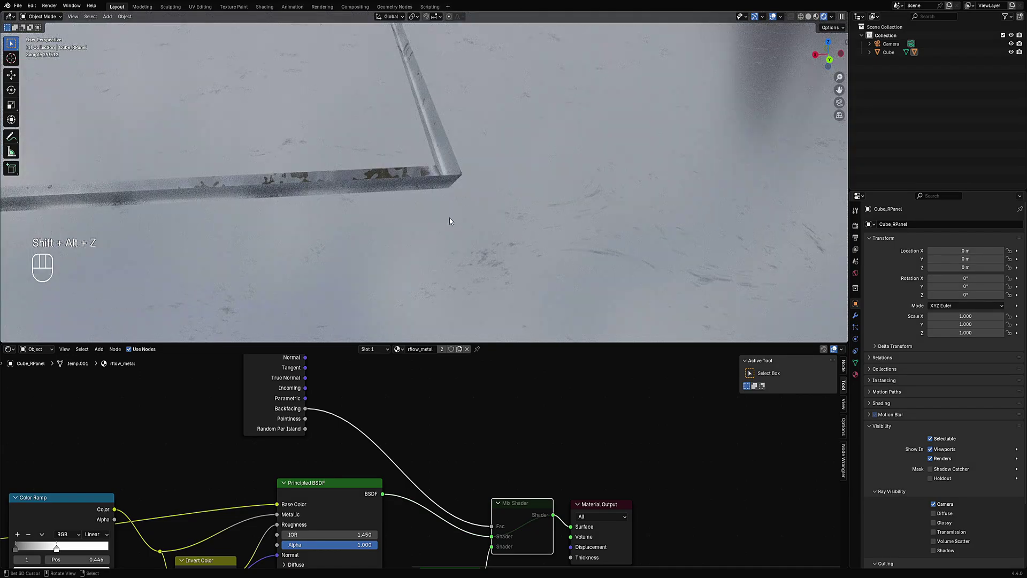
drag(449, 217, 450, 240)
key(d)
click(446, 196)
key(d)
click(530, 517)
key(m)
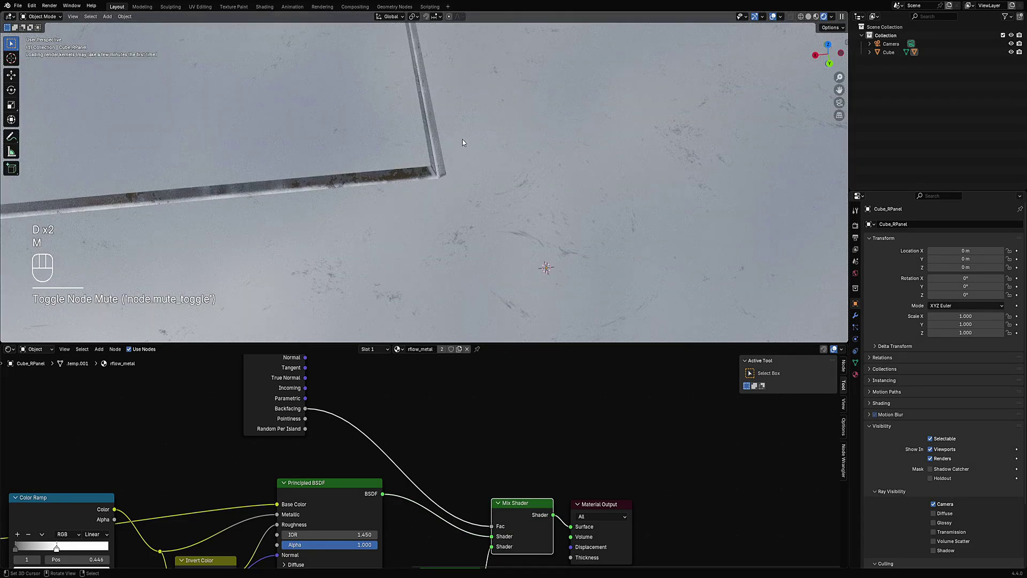
key(shift+alt+z)
drag(524, 162, 520, 229)
drag(548, 237, 517, 233)
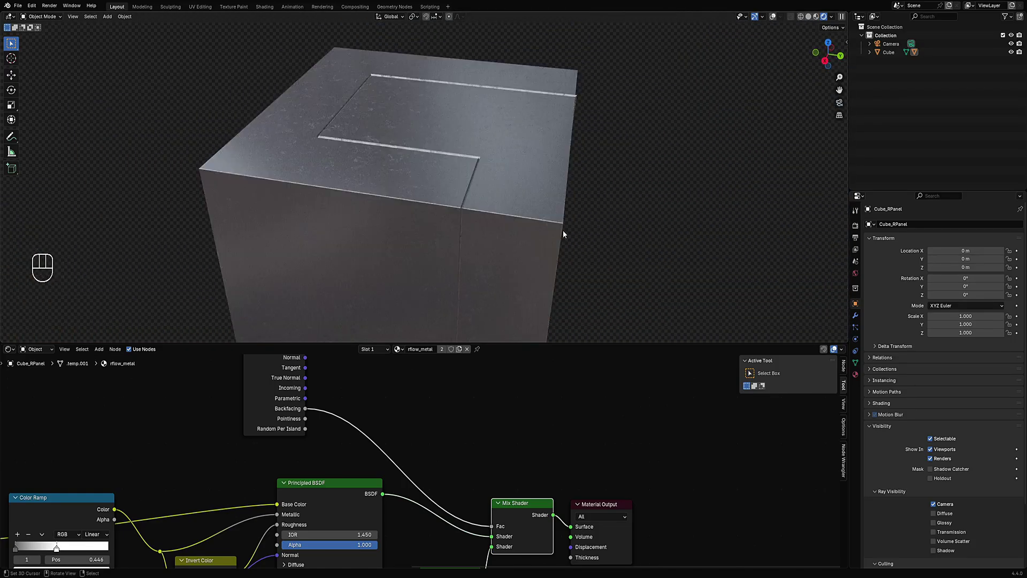
Step: Switch to Solid shading, maximize the 3D viewport and look down on the cube top
click(512, 237)
key(z)
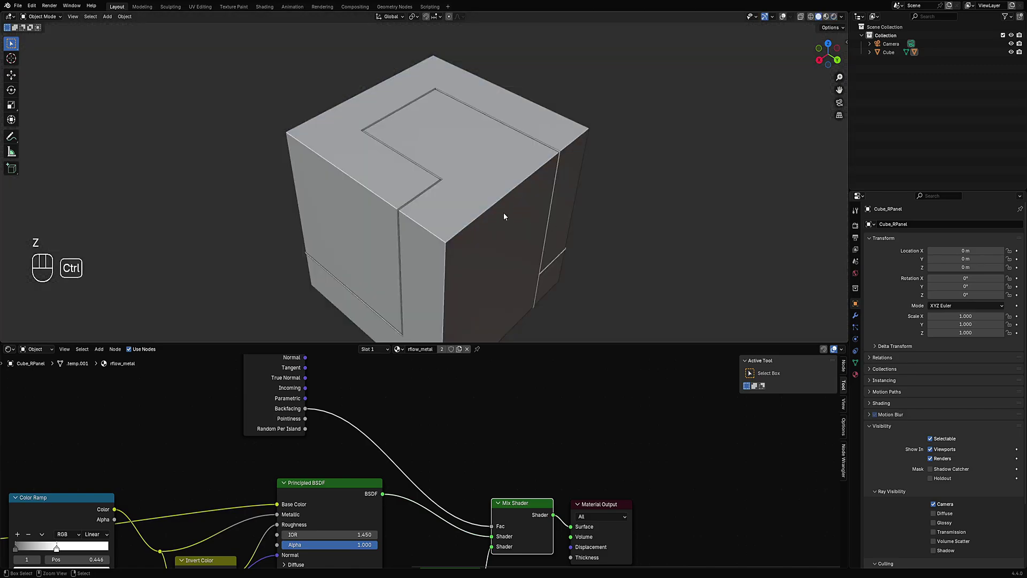
key(ctrl+space)
drag(552, 294, 540, 259)
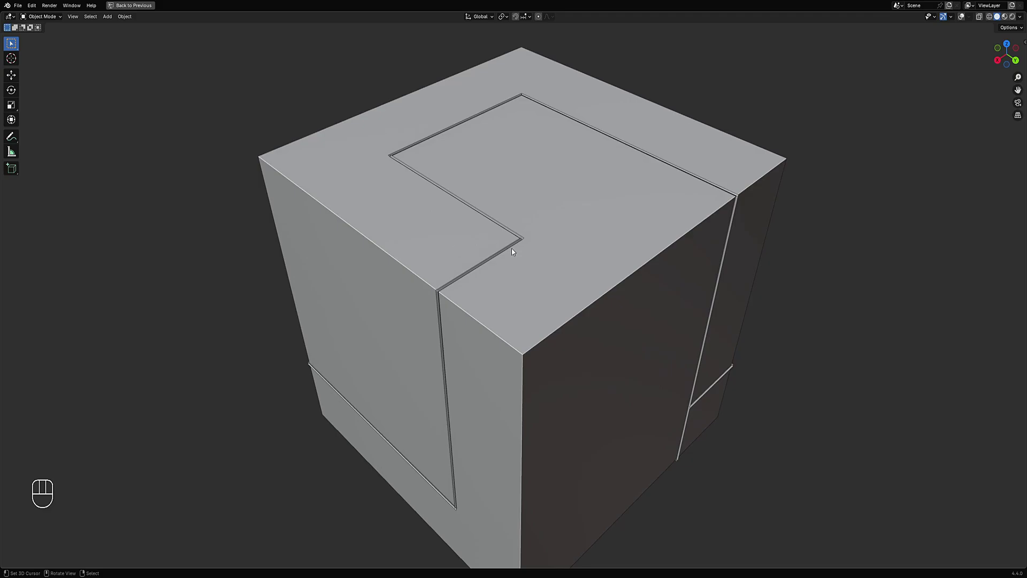
click(515, 245)
key(shift+alt+z)
Step: Delete the L-shaped floater panel piece, select the plain cube and run Random Panels
click(588, 243)
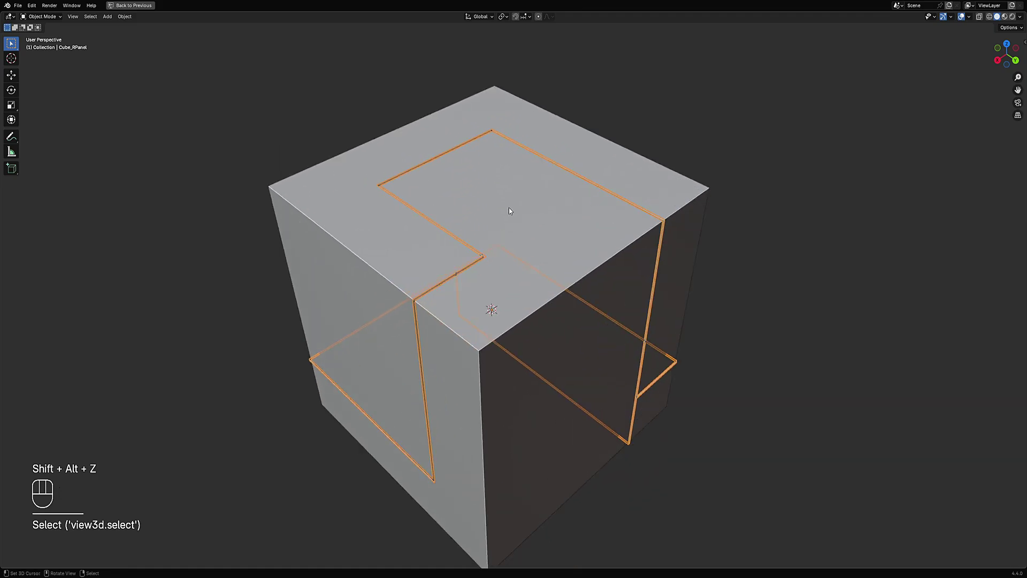
key(x)
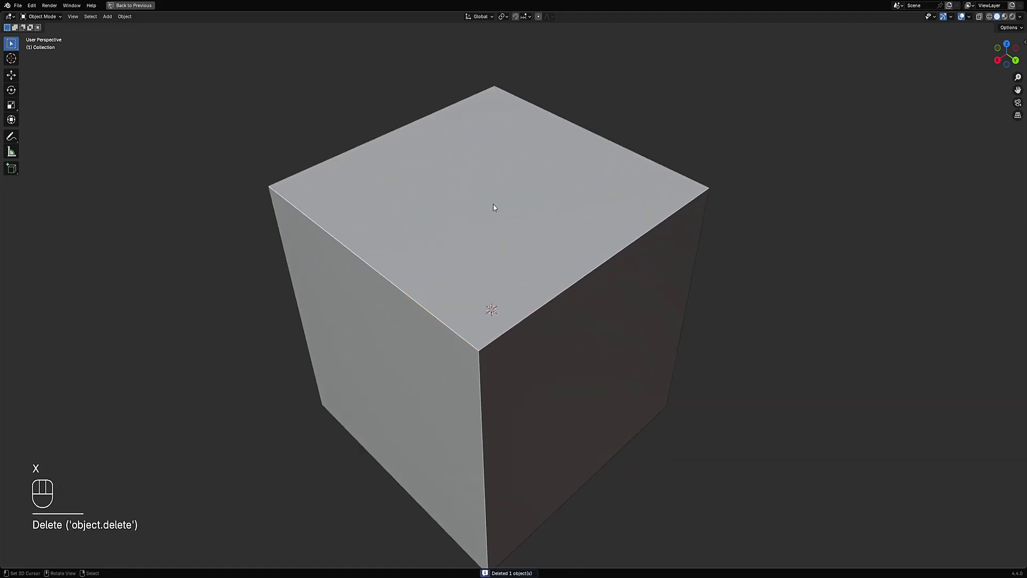
click(499, 209)
key(Tab)
Step: Raise Subdivision cuts with Floater Mesh enabled and switch to Rendered shading
key(Tab)
key(shift+q)
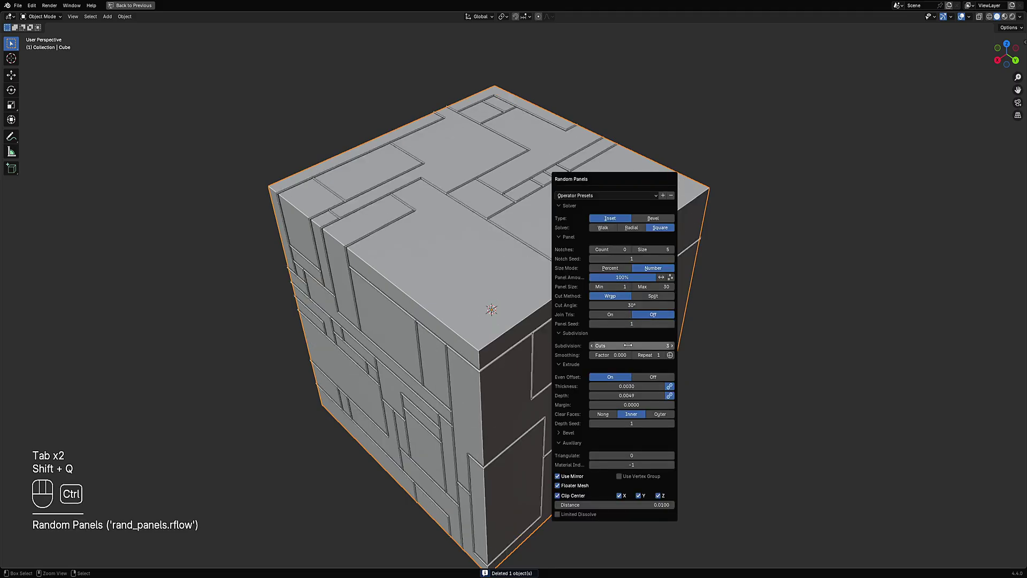
key(z)
key(z)
click(541, 265)
Step: Orbit around the panelled cube inspecting the rendered grooves with overlays toggled
drag(701, 298, 631, 289)
drag(658, 317, 597, 310)
middle_click(557, 290)
drag(322, 284, 340, 272)
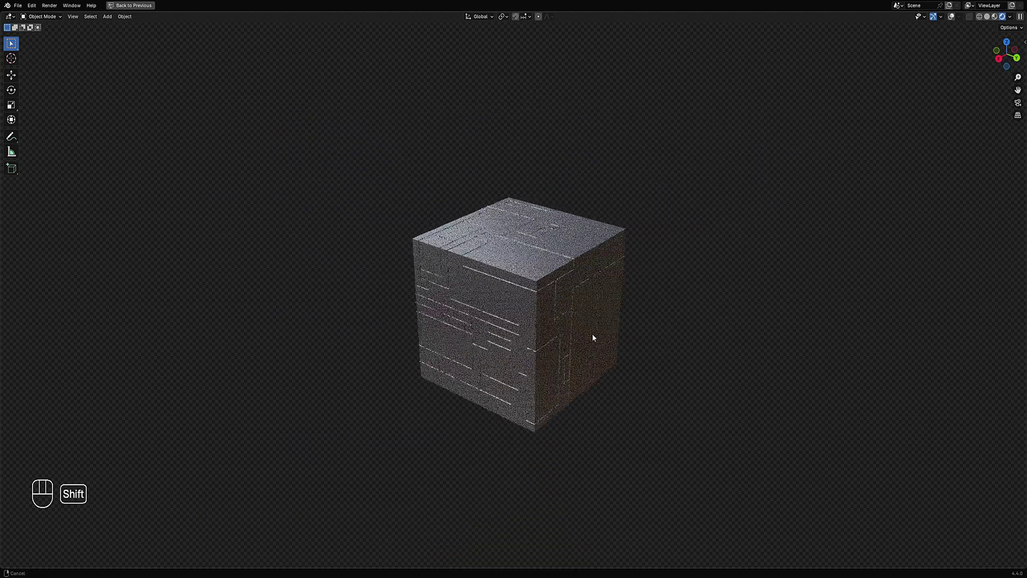
key(d)
key(d)
key(d)
click(307, 271)
key(shift+alt+z)
key(d)
key(d)
key(d)
click(302, 279)
key(shift+alt+z)
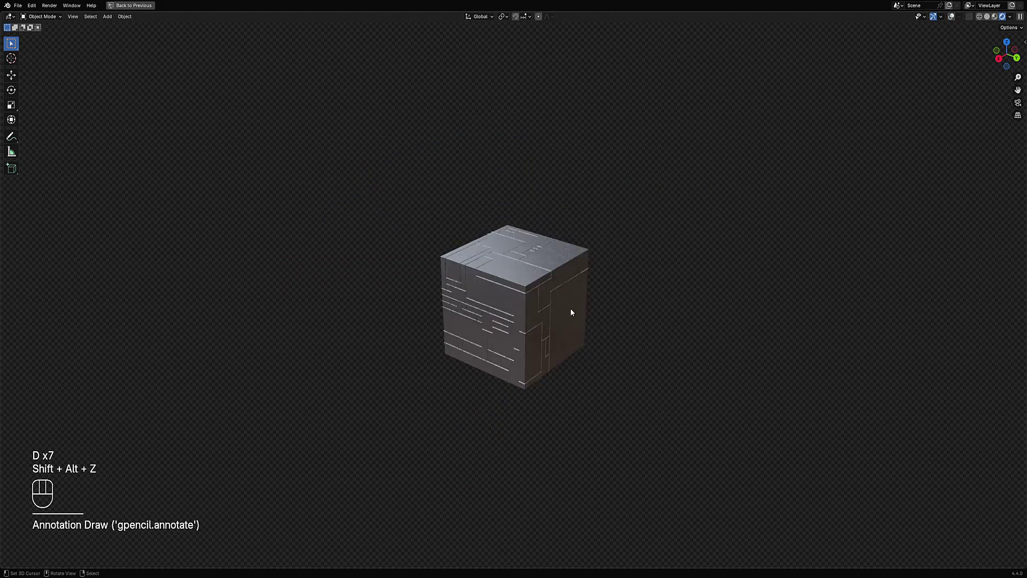
click(574, 314)
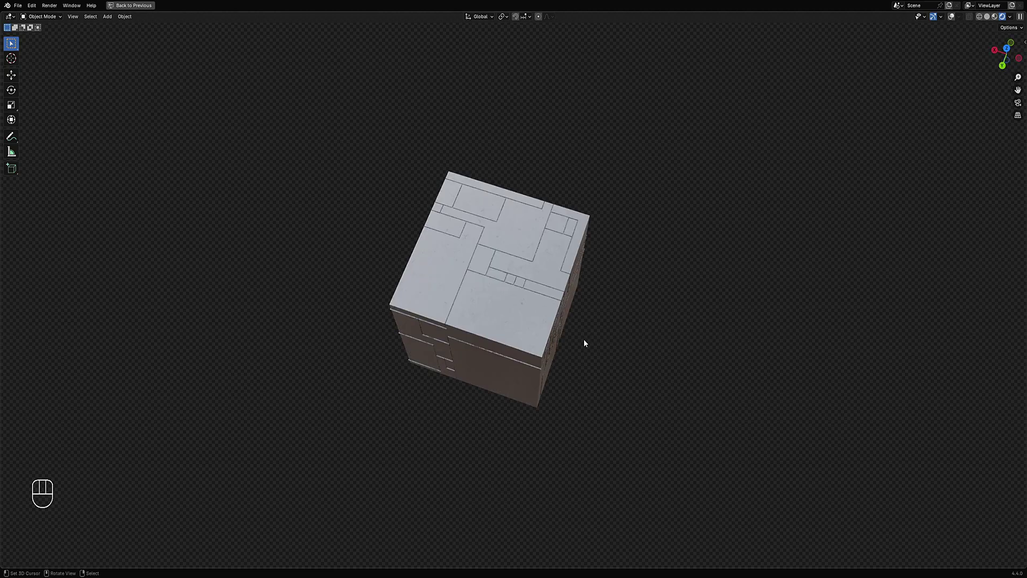
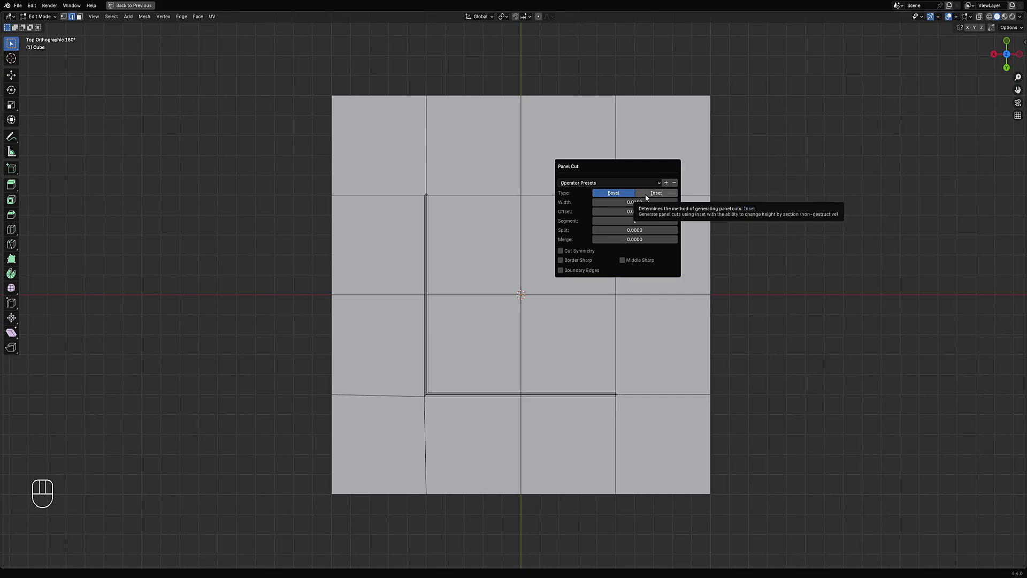
Step: Undo the trial panel cut, keeping the 4×4 grid with its stepped edge path marked
key(ctrl+z)
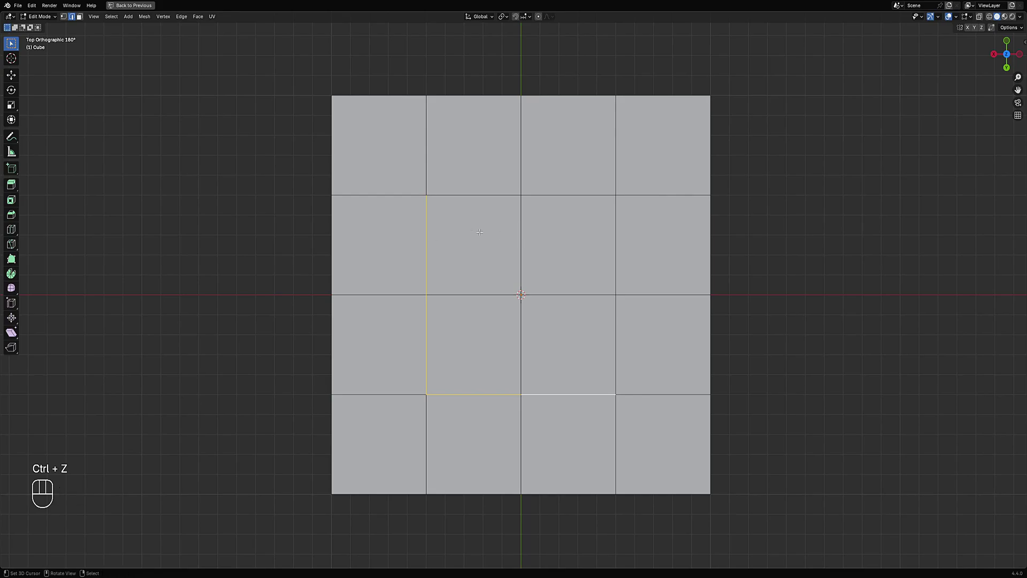
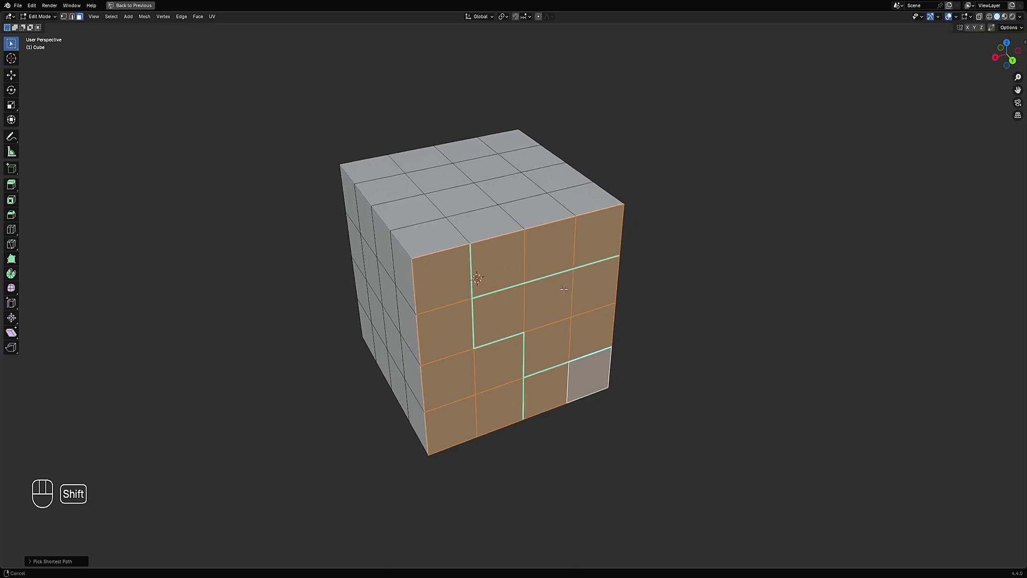
Step: Run Panel Cut with Inset and Floater Mesh along the marked path, inspect it, then undo
key(w)
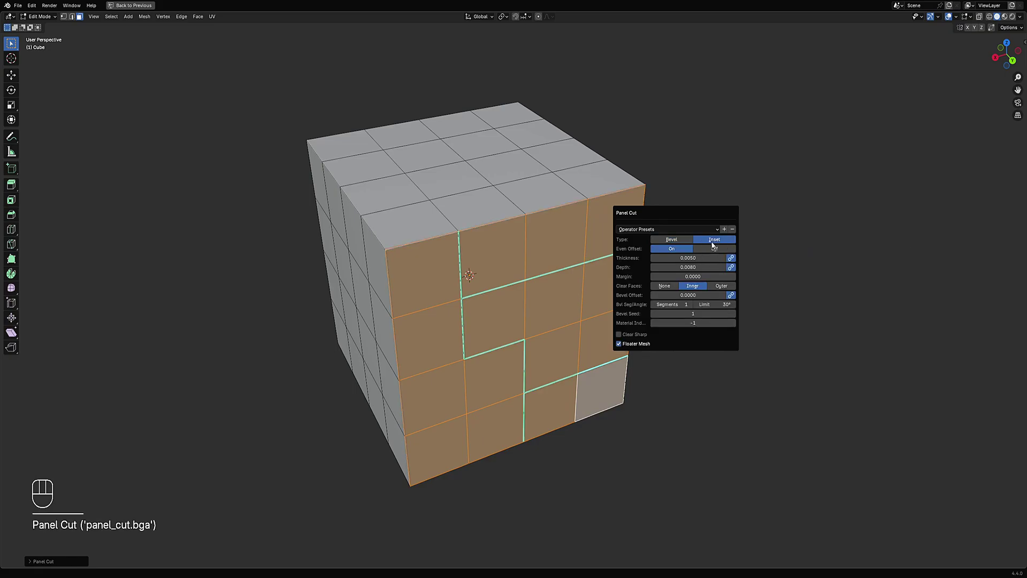
key(shift+alt+z)
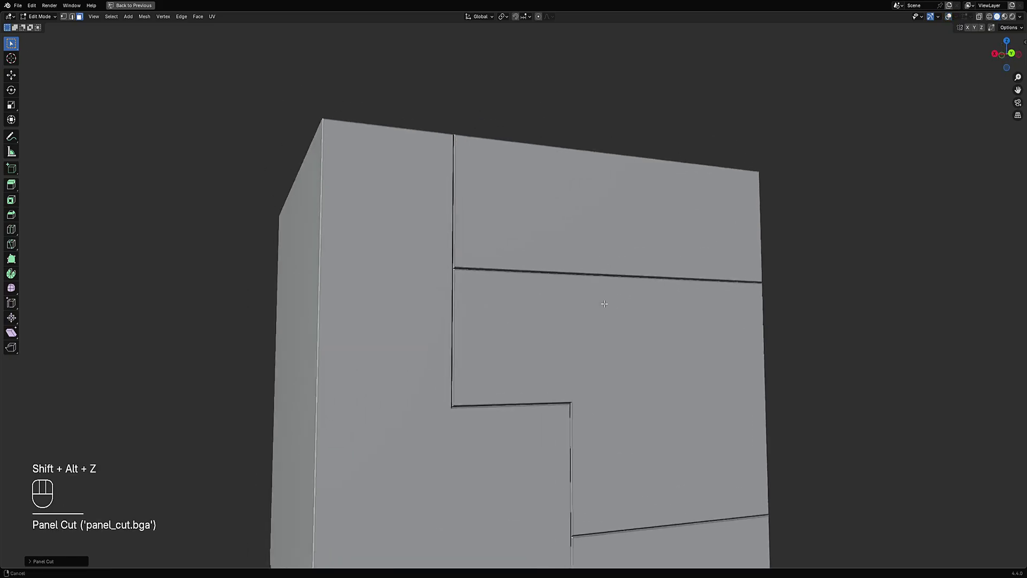
key(ctrl+z)
Step: Try cutting panels along every grid edge, undo it and return to Object Mode
key(shift+q)
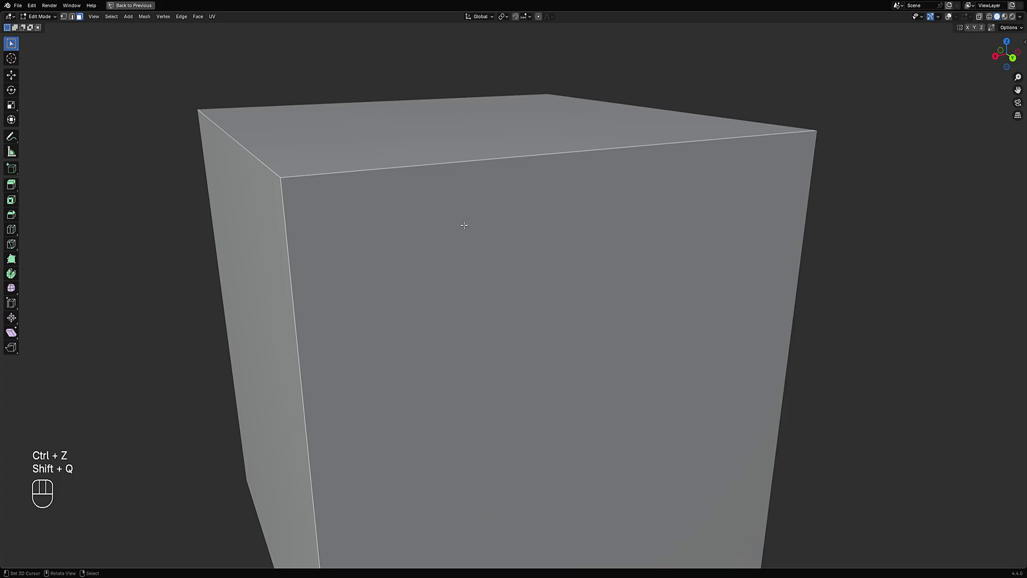
key(w)
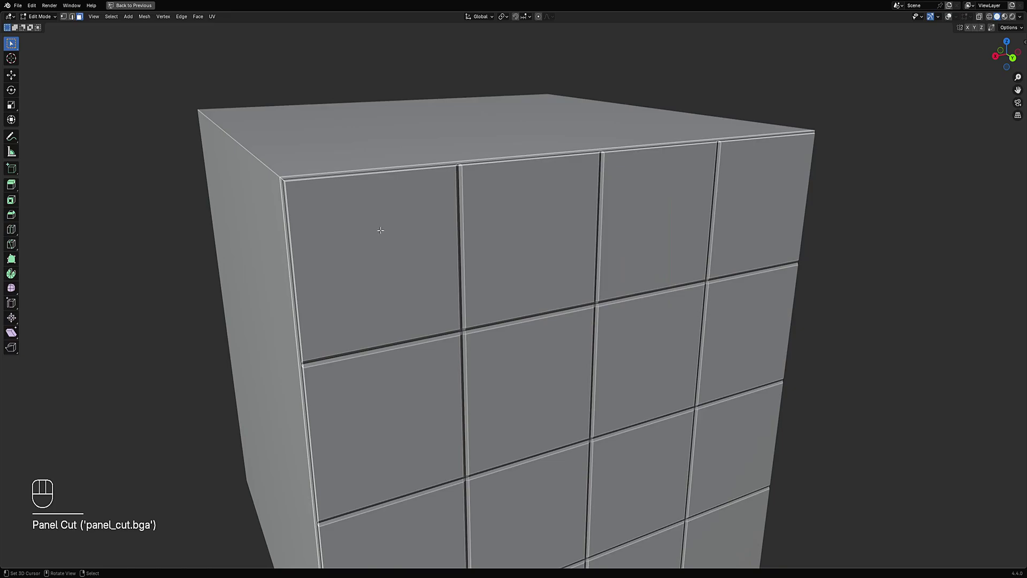
key(ctrl+z)
key(Tab)
key(shift+alt+z)
key(Tab)
key(Tab)
key(shift+q)
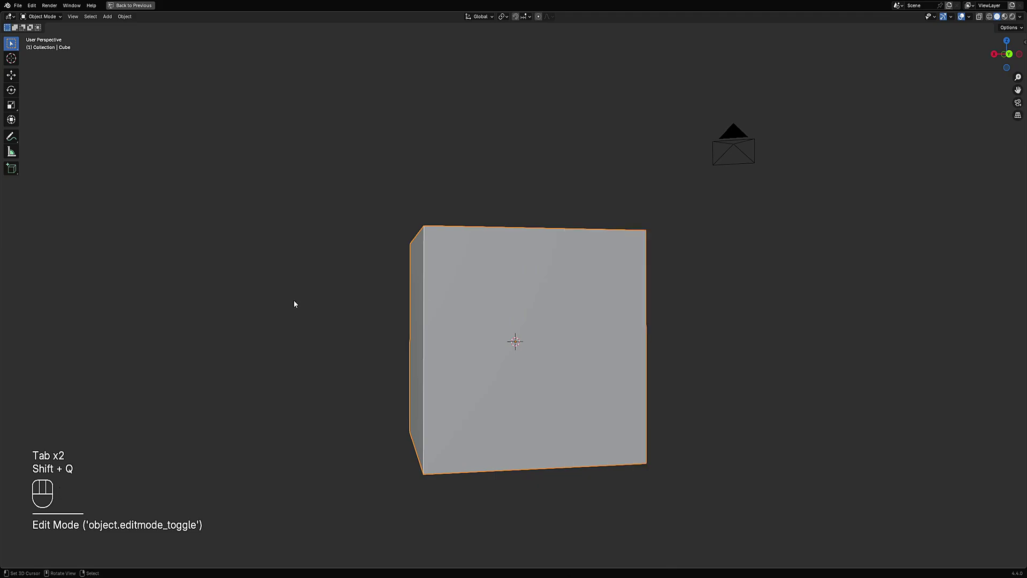
key(w)
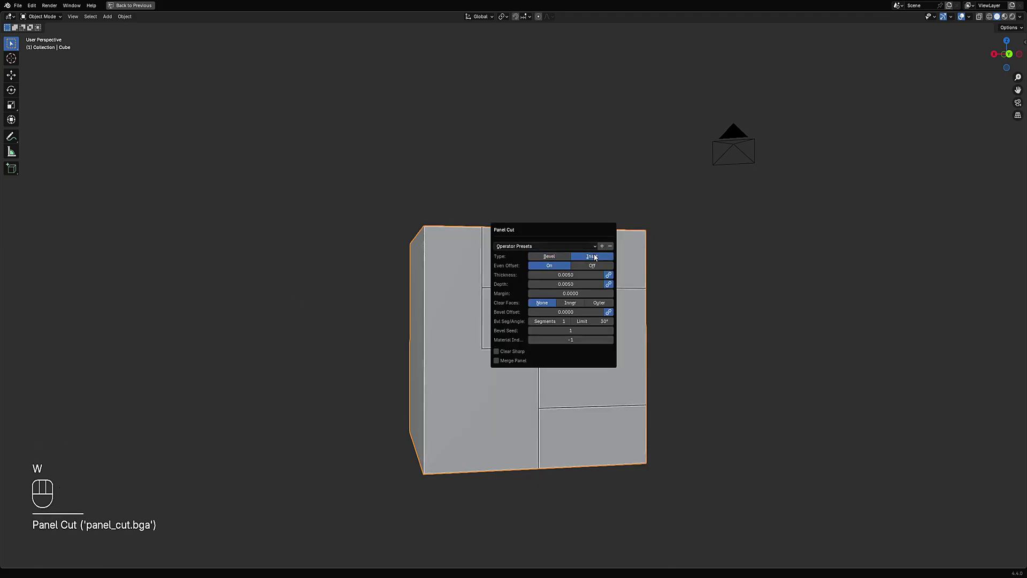
click(498, 380)
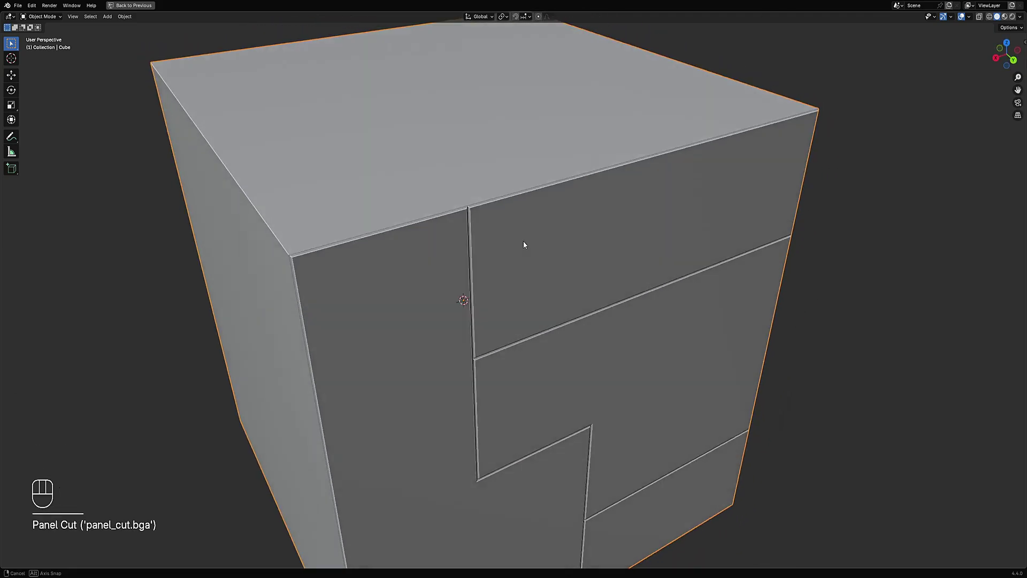
click(526, 244)
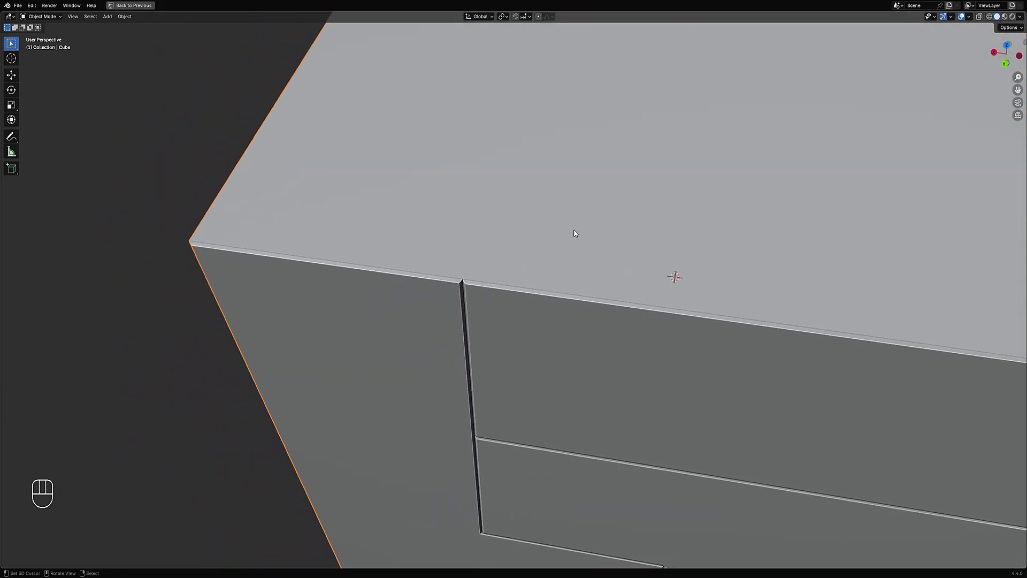
key(F9)
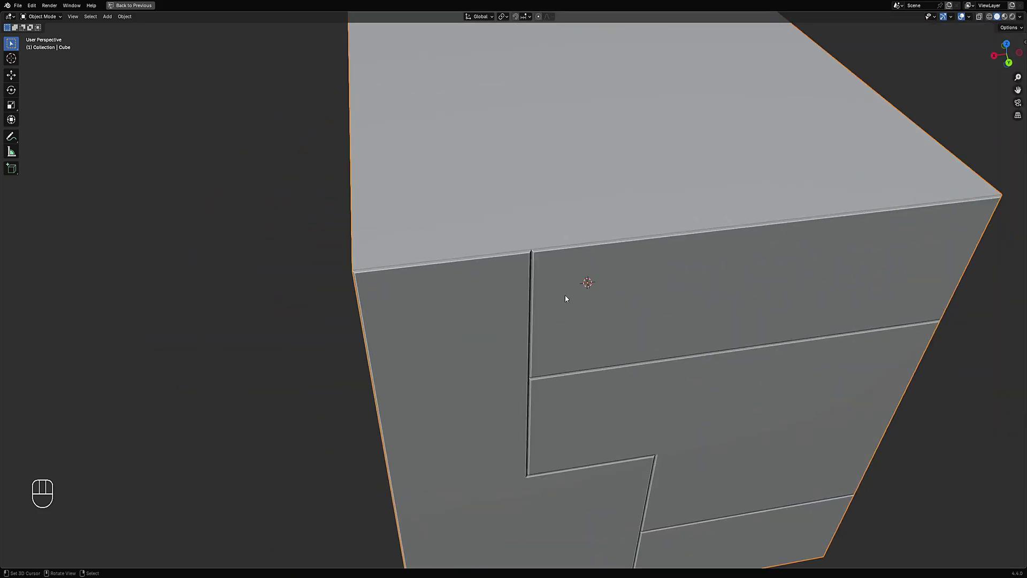
click(565, 294)
key(x)
click(565, 292)
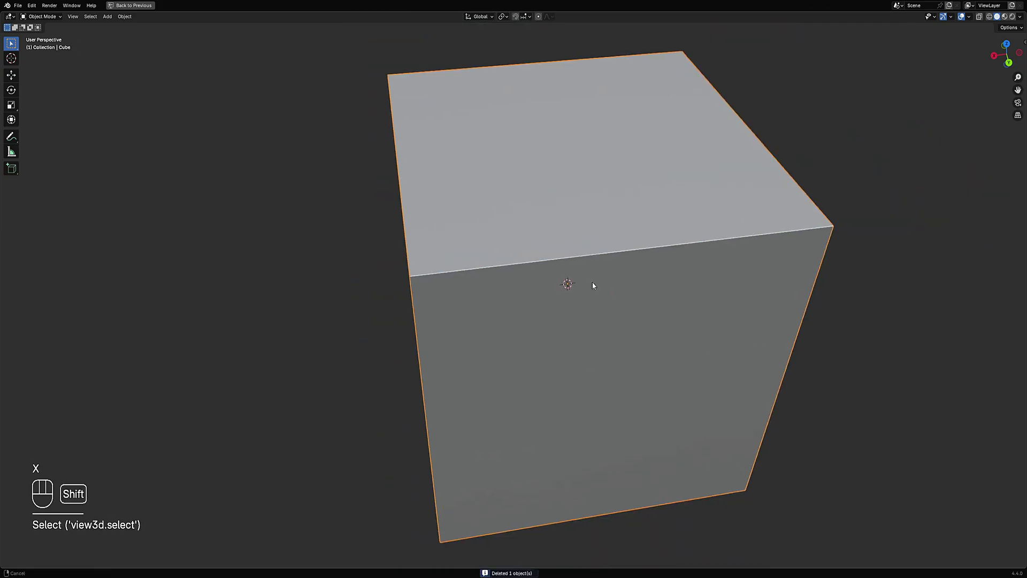
Step: Run the panel cut to create the inset floater object Cube_PCut and reopen its settings
key(shift+q)
key(w)
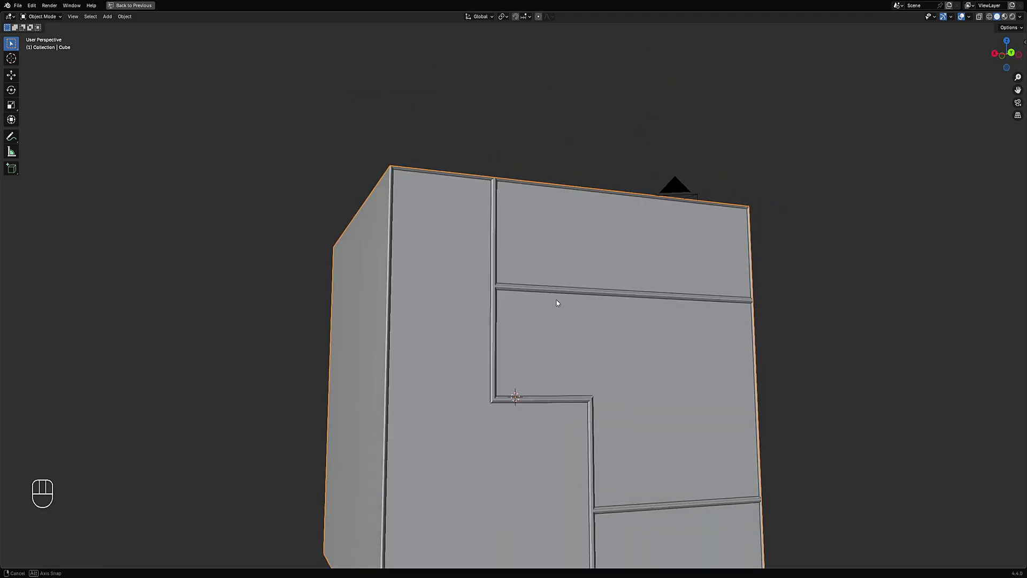
middle_click(533, 260)
key(F9)
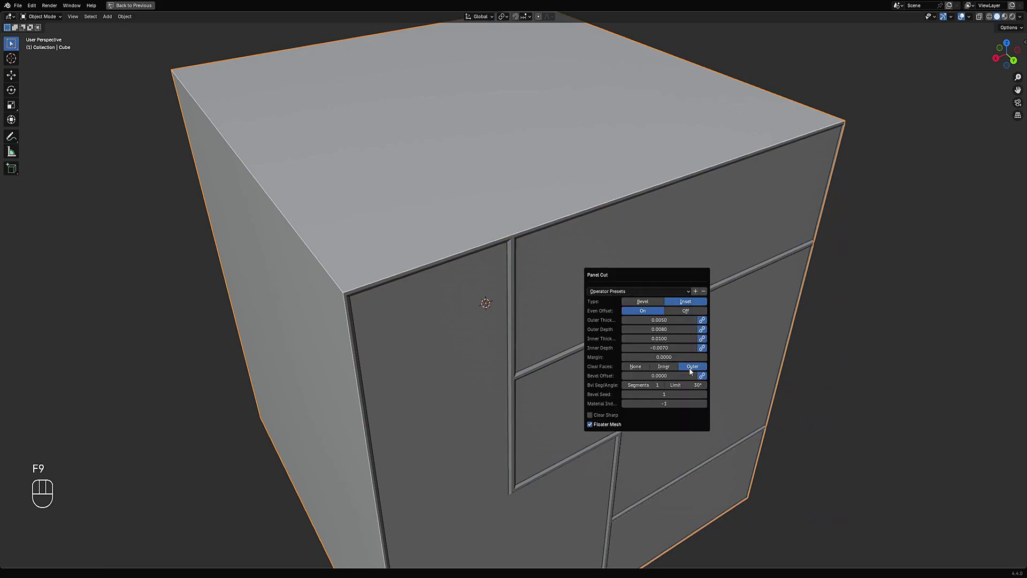
Step: Preview the panel seams in Rendered shading up close, then return to Solid
key(z)
drag(614, 240, 594, 234)
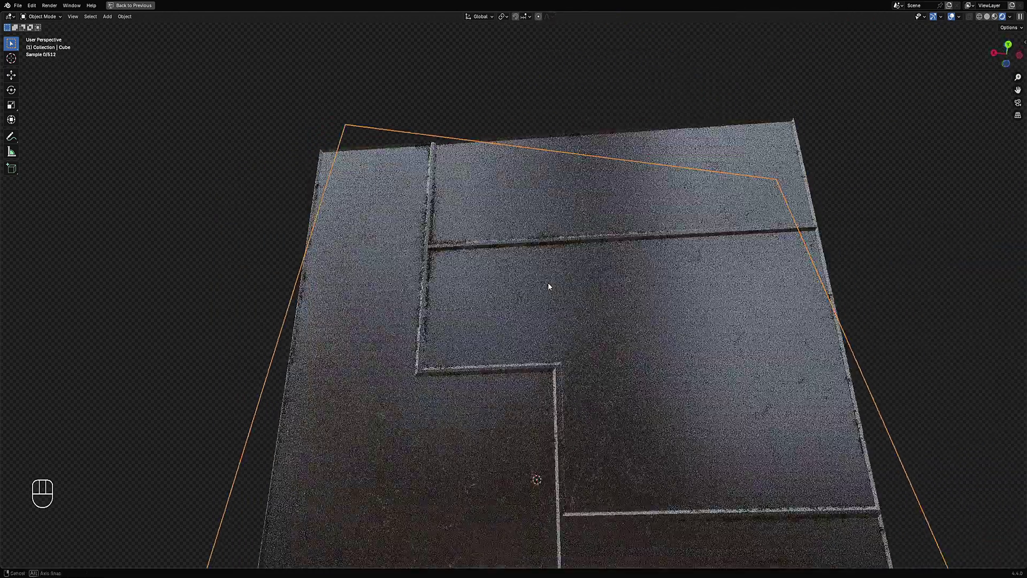
key(z)
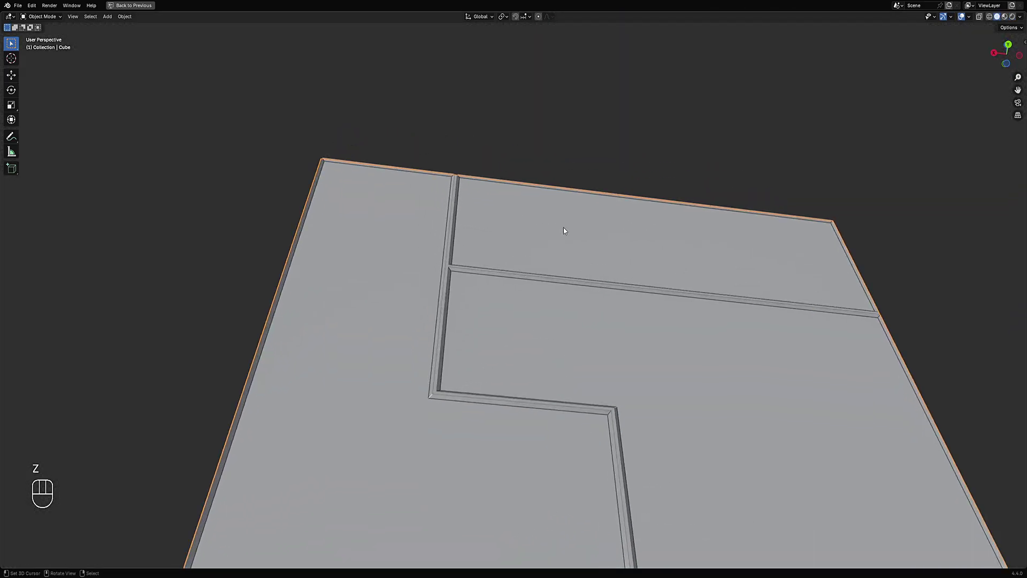
key(F9)
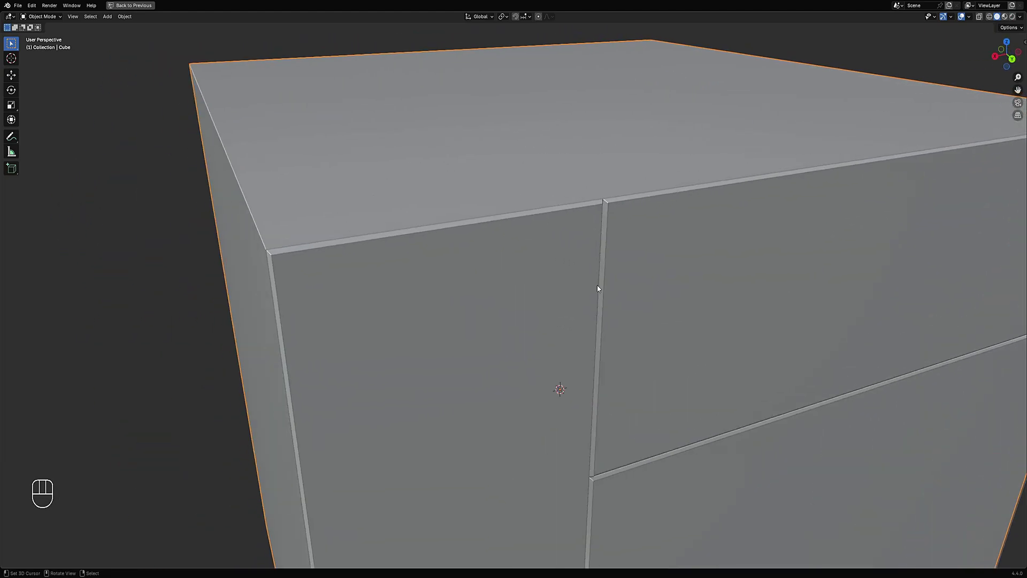
key(z)
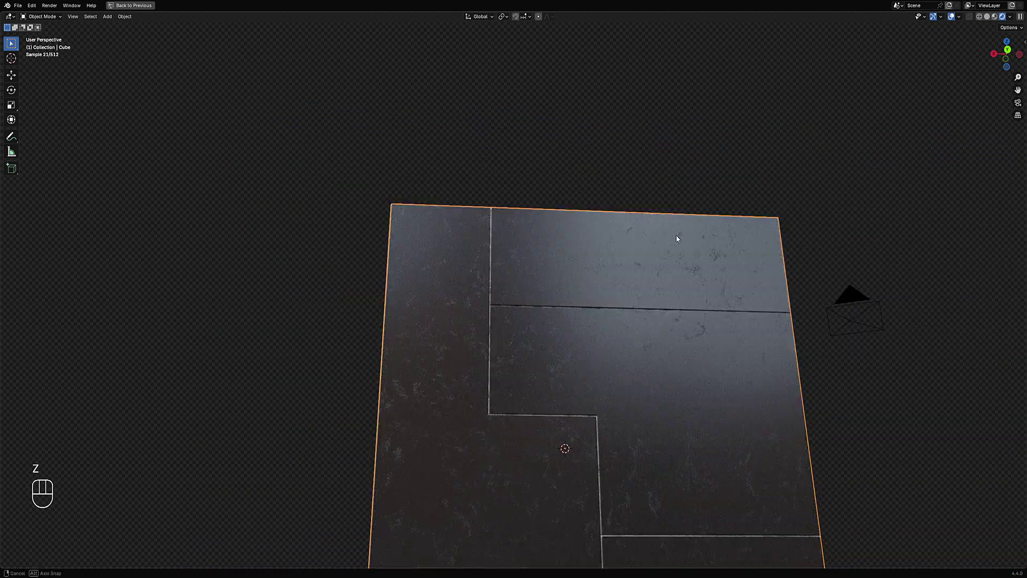
key(z)
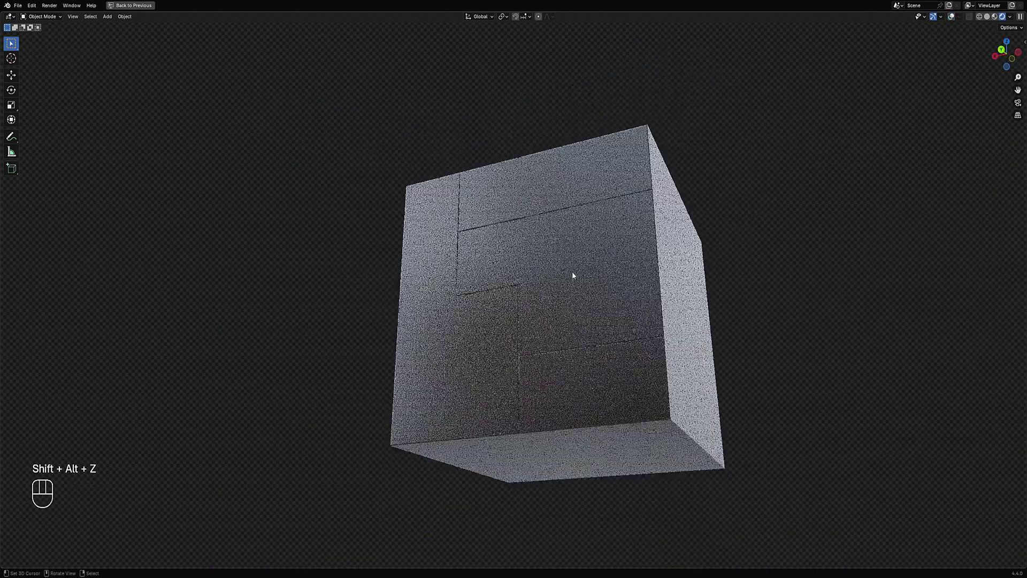
key(z)
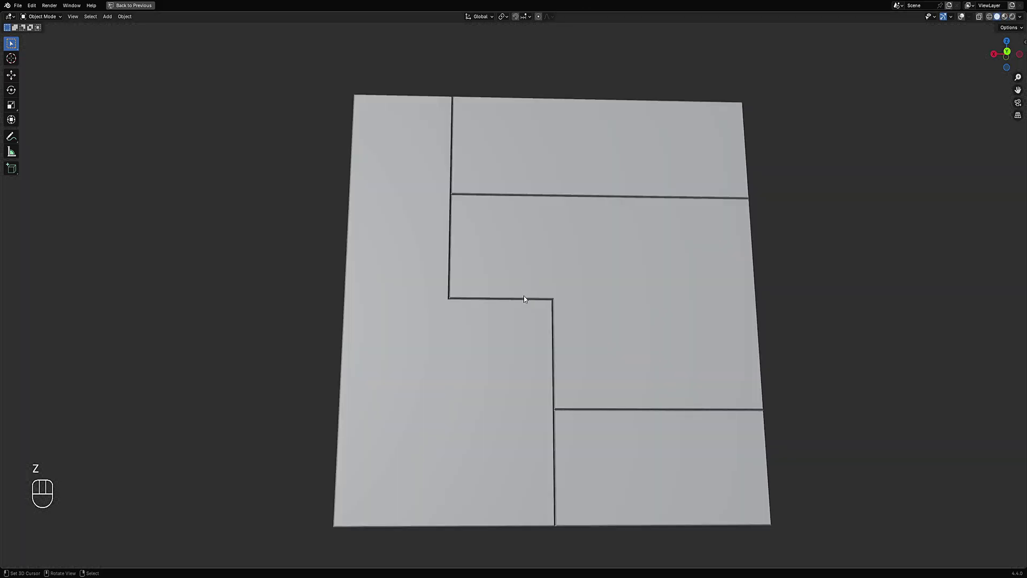
Step: Select Cube_PCut and start moving it off the cube's top face
click(527, 301)
click(528, 301)
key(z)
click(528, 302)
key(g)
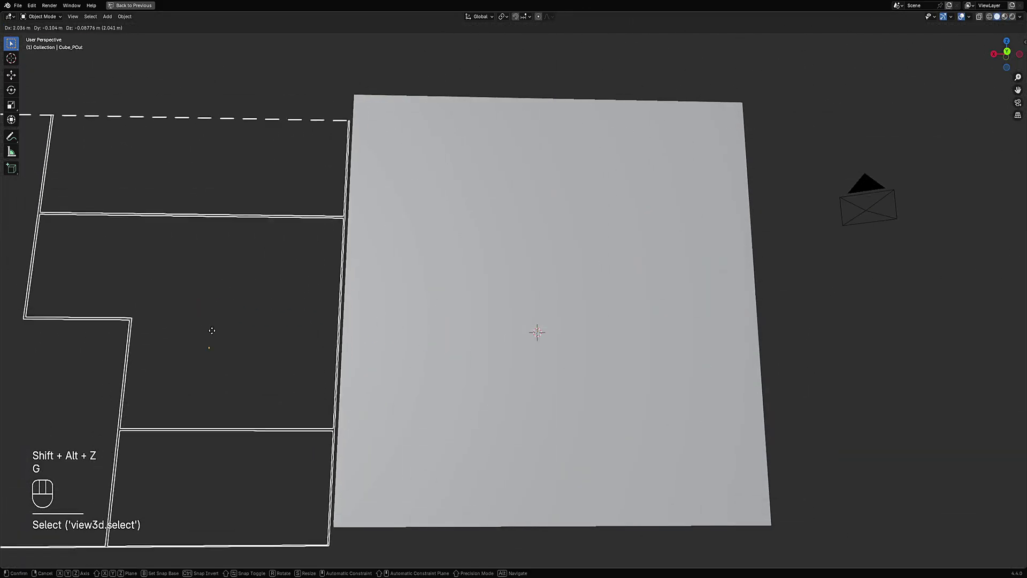
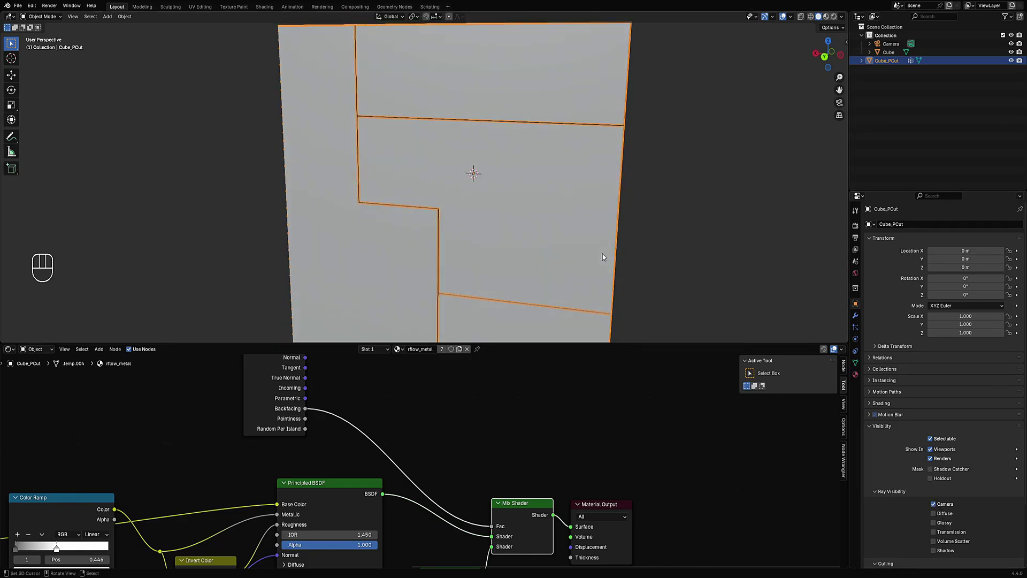
Step: Delete the Cube_PCut floater and begin editing the subdivided cube's front faces for vertical strips
key(ctrl+space)
key(x)
click(550, 219)
key(Tab)
key(ctrl+e)
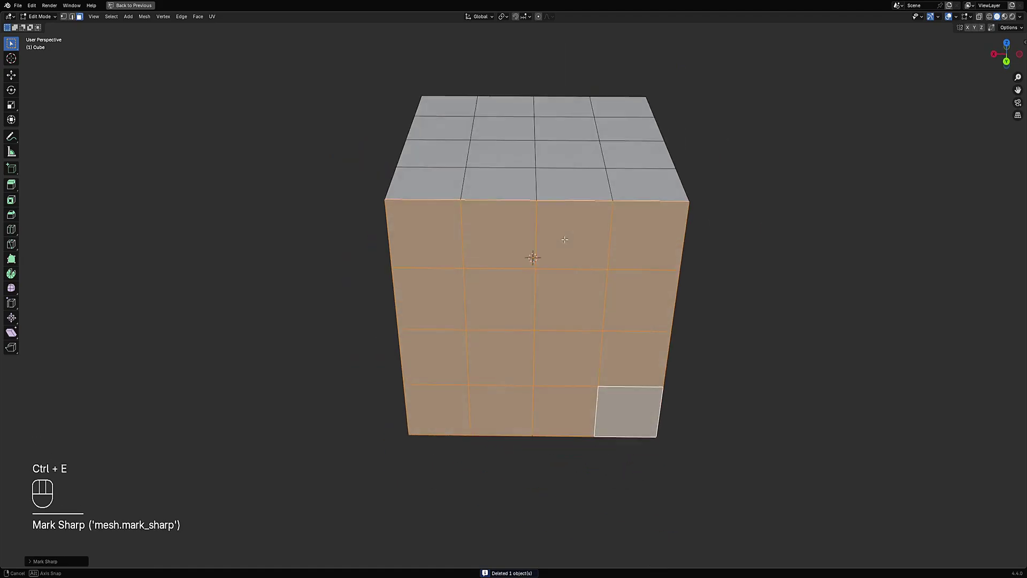
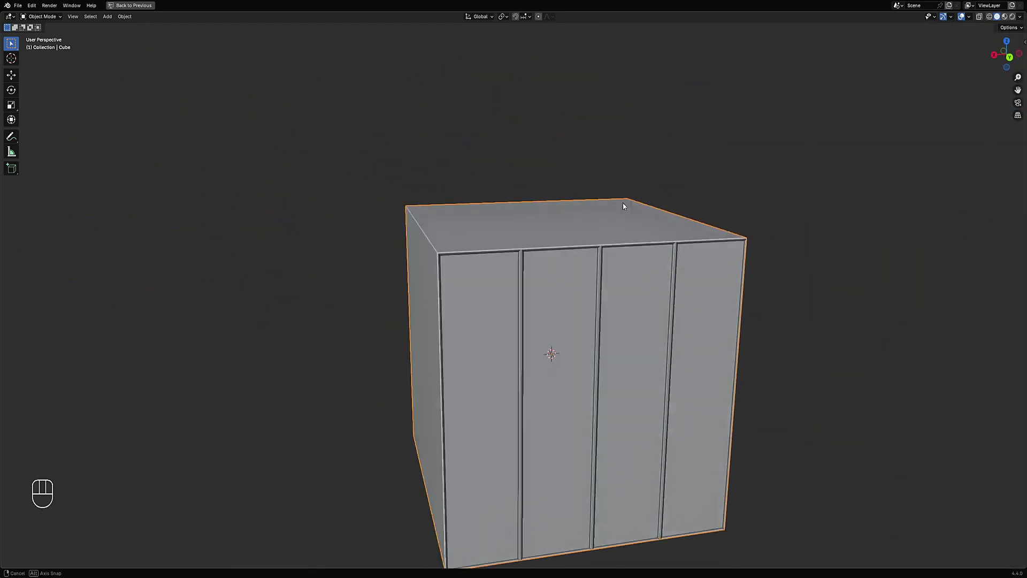
Step: Preview the four vertical panel strips in Rendered shading, then return to Solid shading
key(z)
key(g)
click(267, 170)
key(z)
key(z)
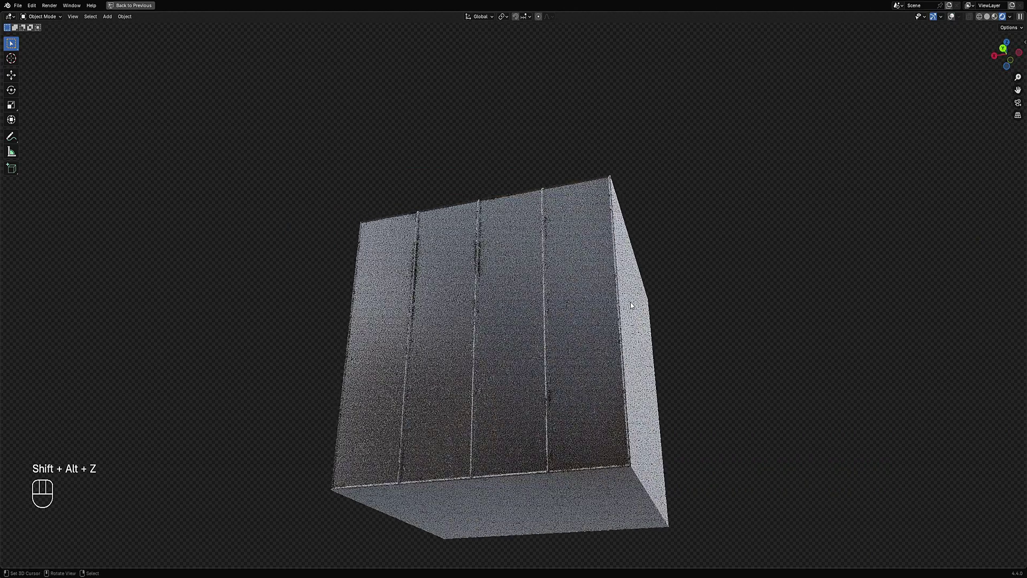
click(634, 305)
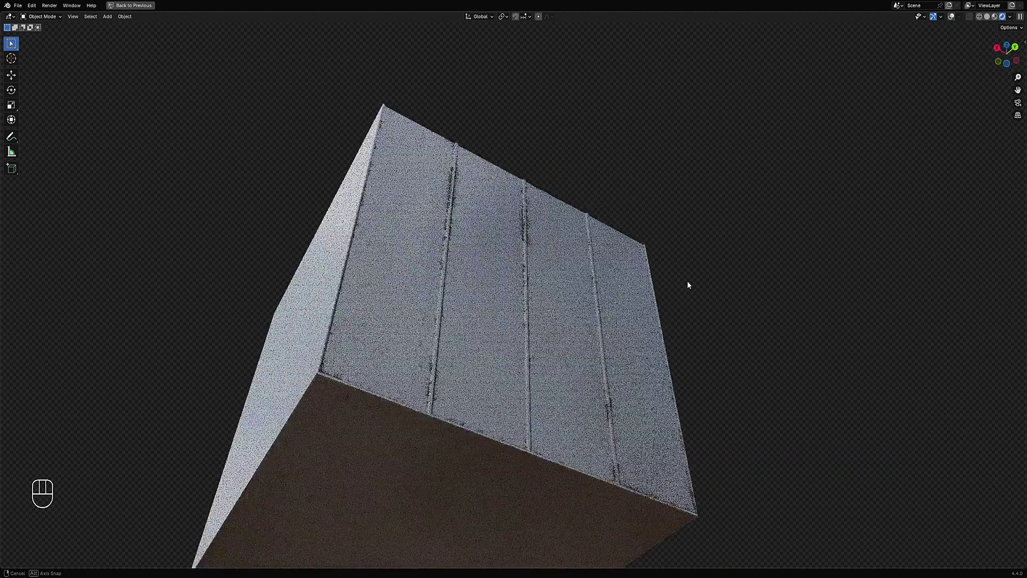
key(z)
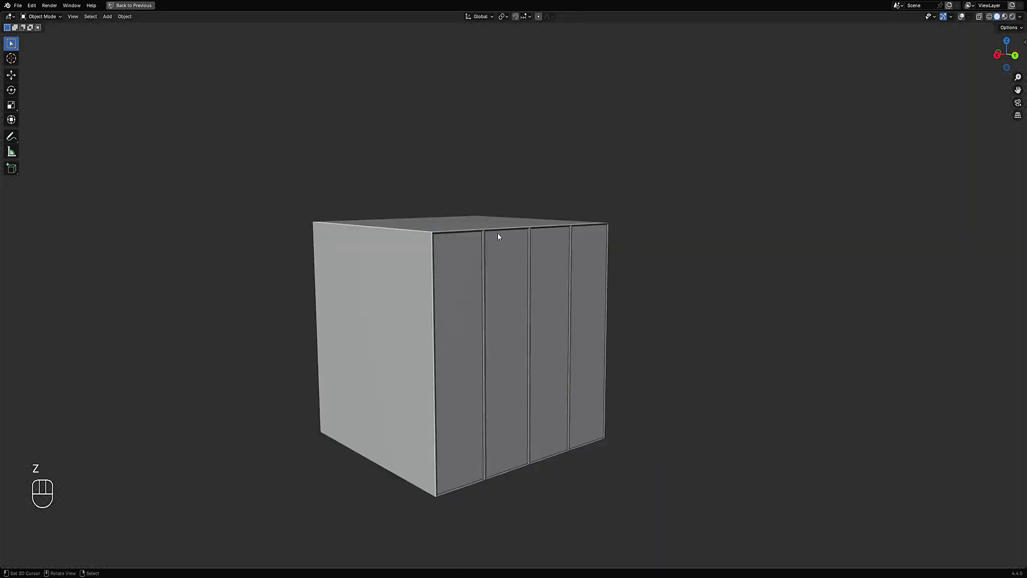
Step: Select the cube and edit its mesh viewed straight-on from the side
click(519, 275)
key(Tab)
key(shift+alt+z)
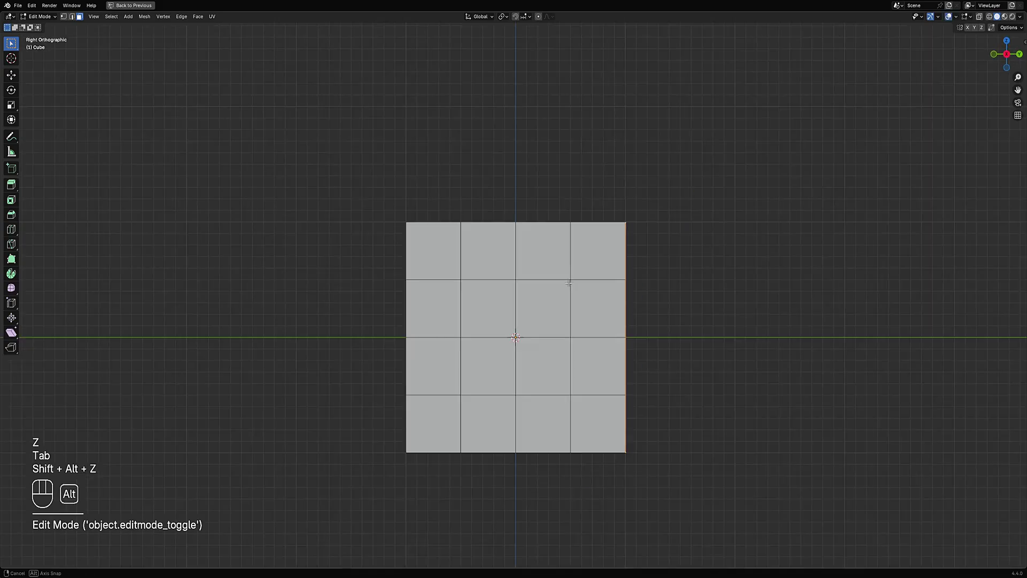
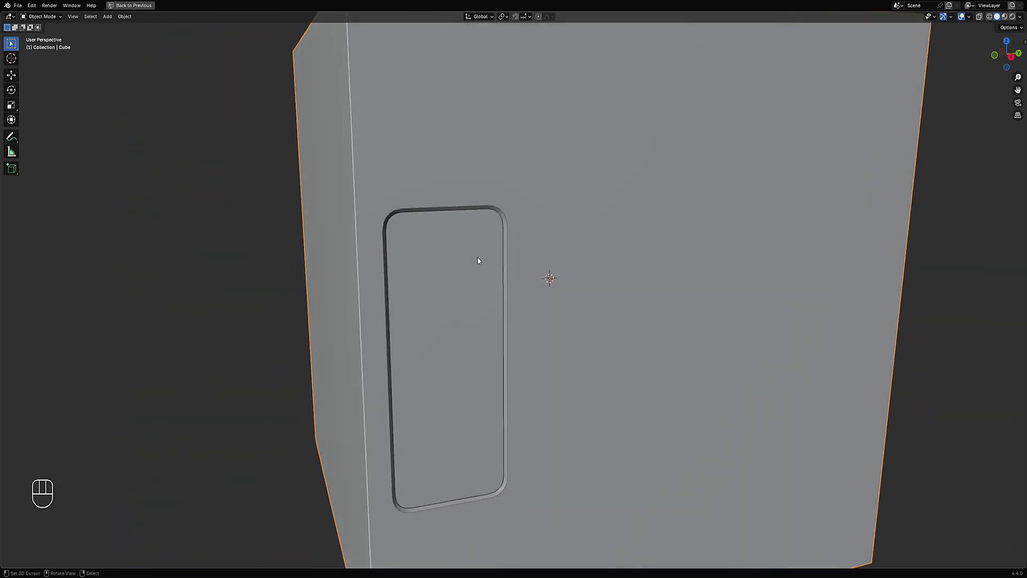
Step: Preview the tall rounded slot inset on the side face rendered, then return to Solid shading
key(z)
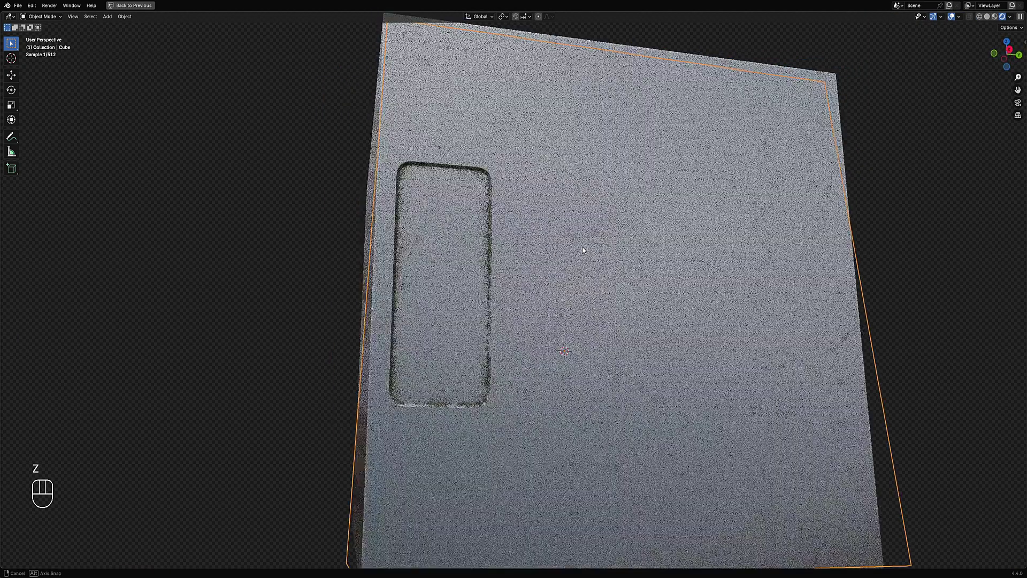
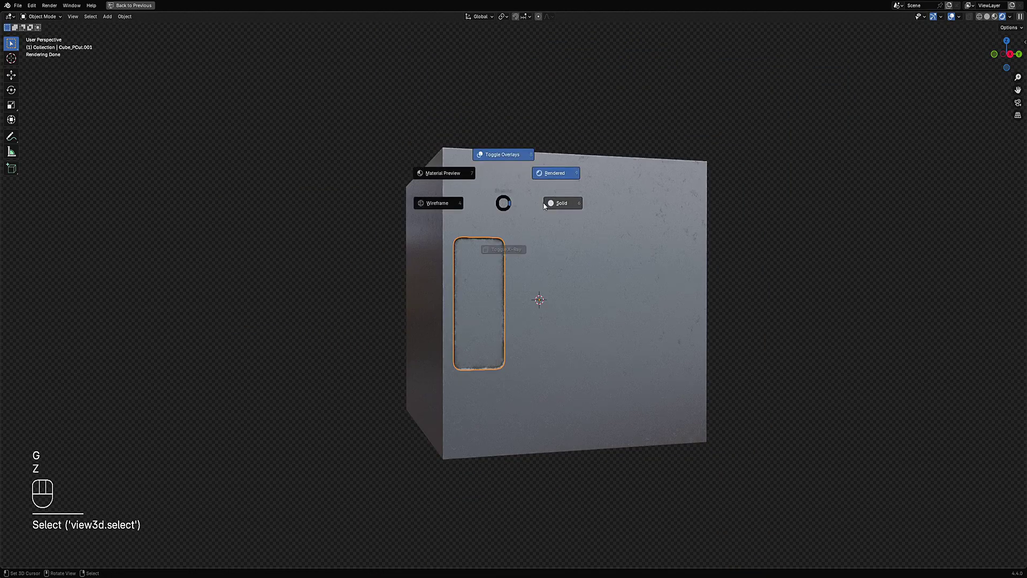
click(505, 207)
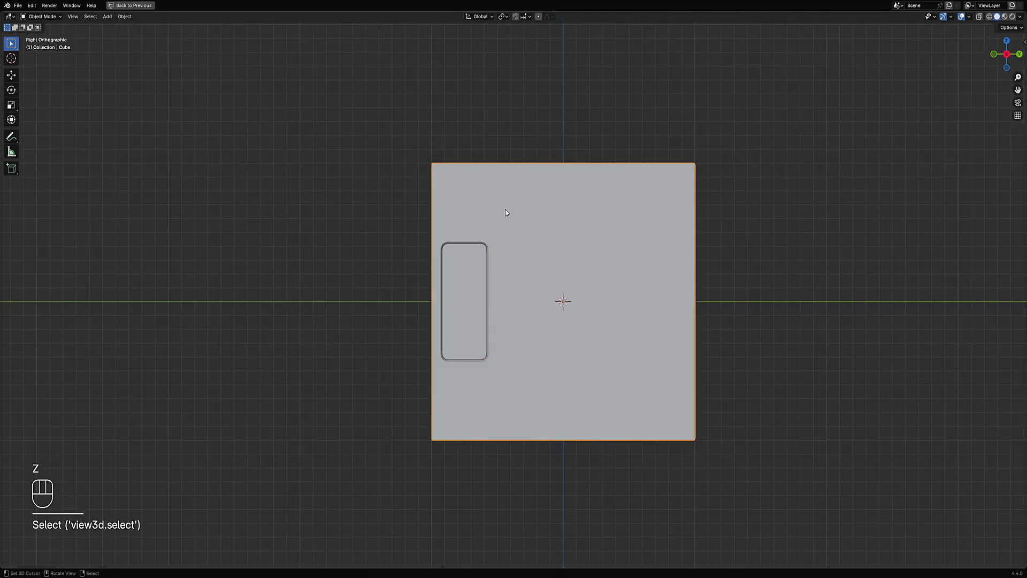
Step: Select the cube and edit its faces near the top edge for a narrow rounded vent slot
key(alt+a)
click(497, 168)
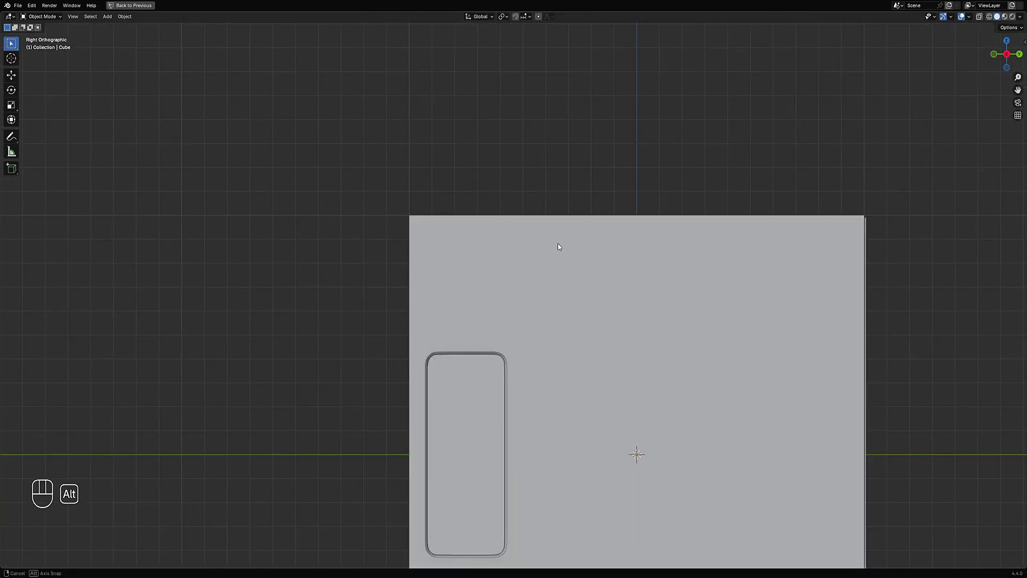
click(552, 250)
key(Tab)
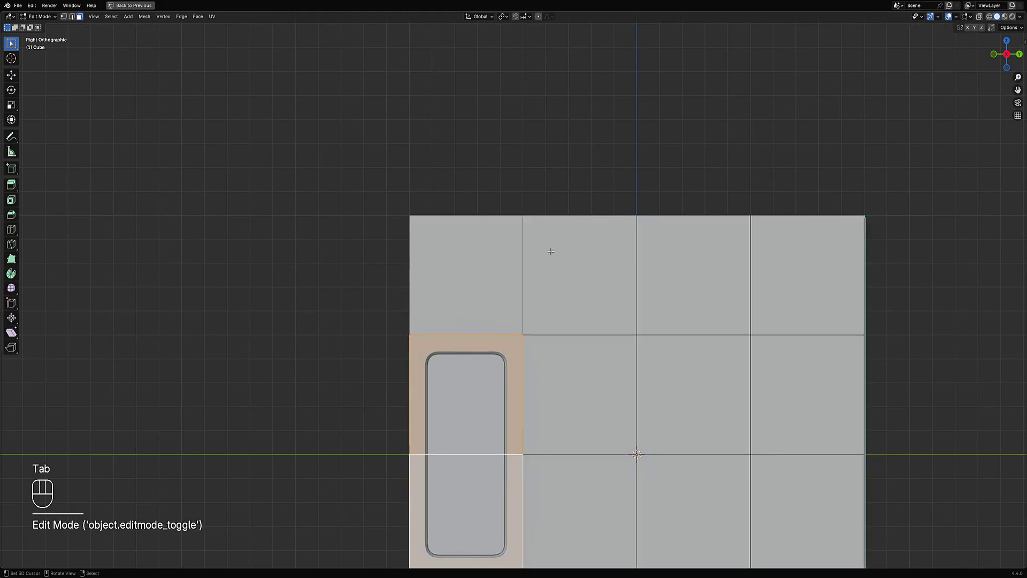
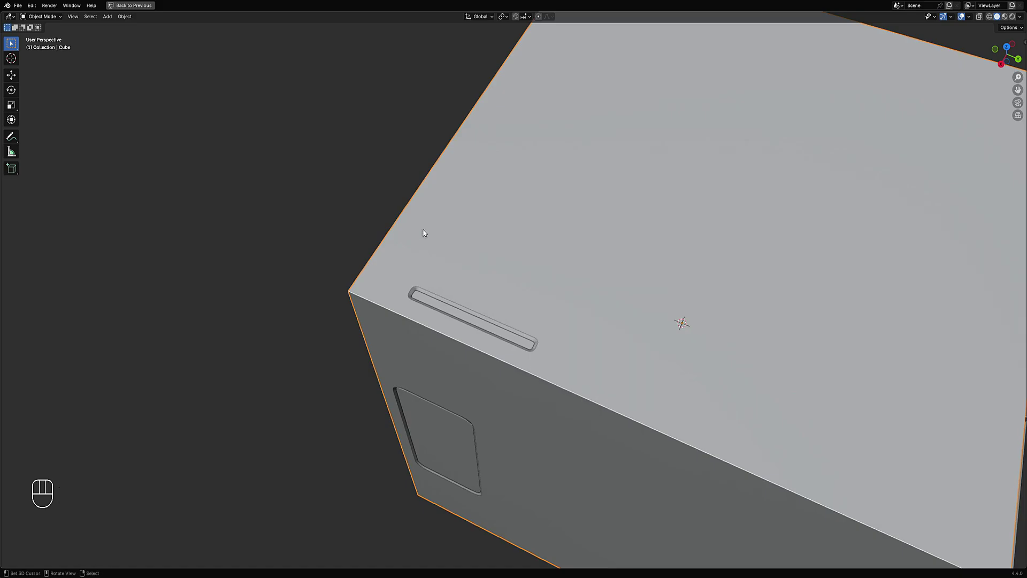
Step: Edit the Cube_PCut.002 vent floater, resizing and duplicating it into three parallel rounded slots
key(z)
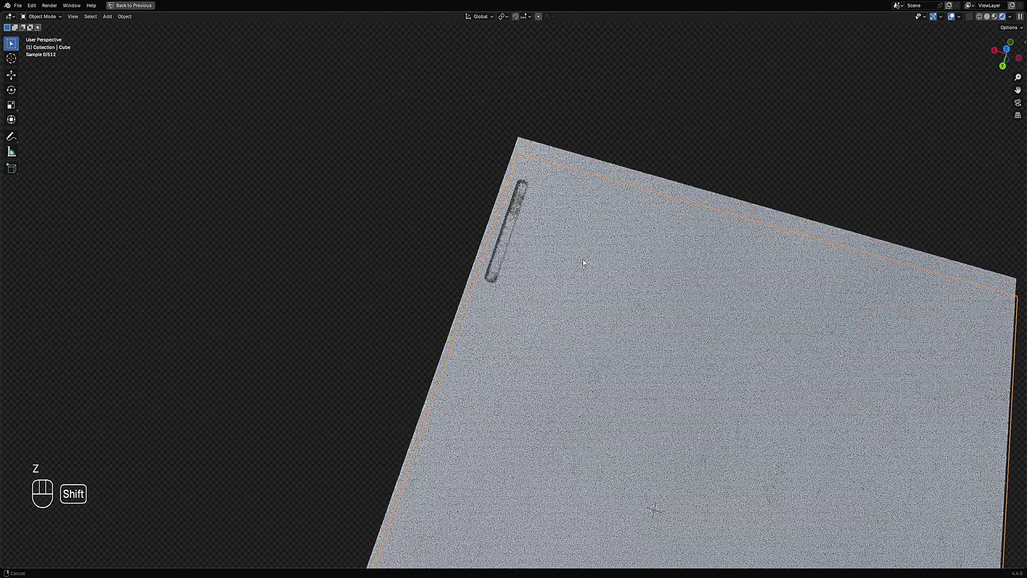
middle_click(583, 260)
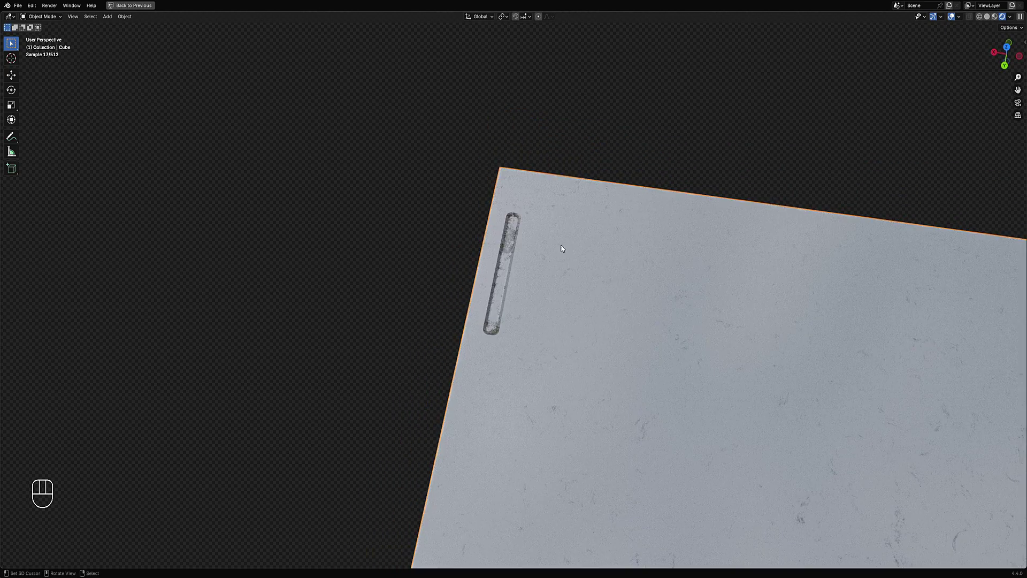
click(518, 245)
key(Tab)
key(a)
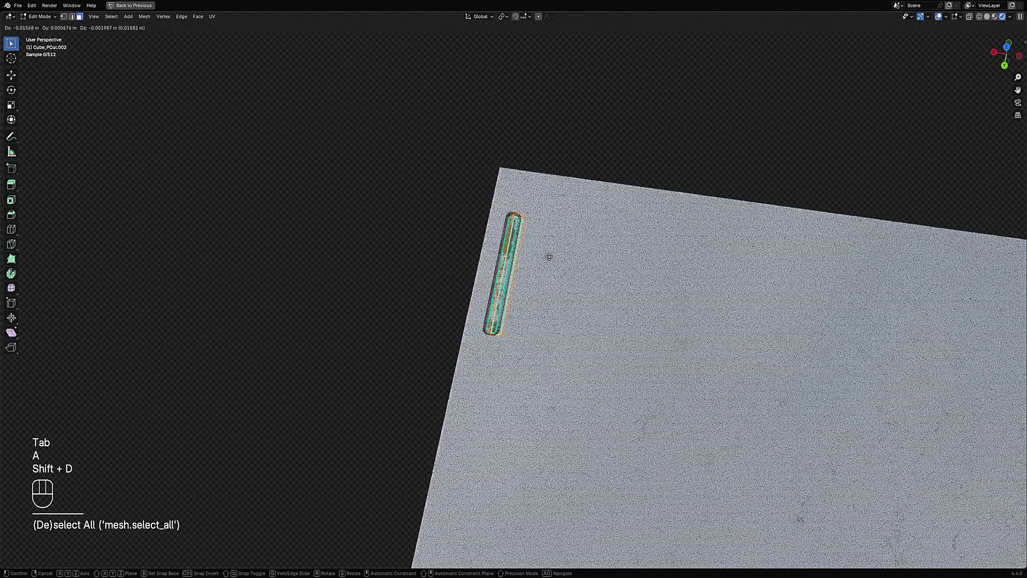
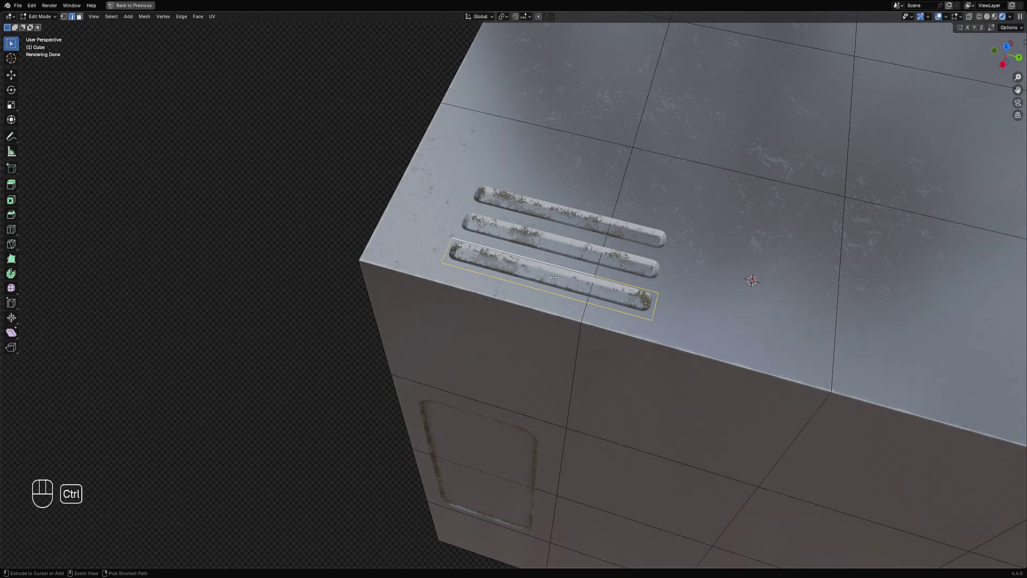
key(ctrl+x)
key(Tab)
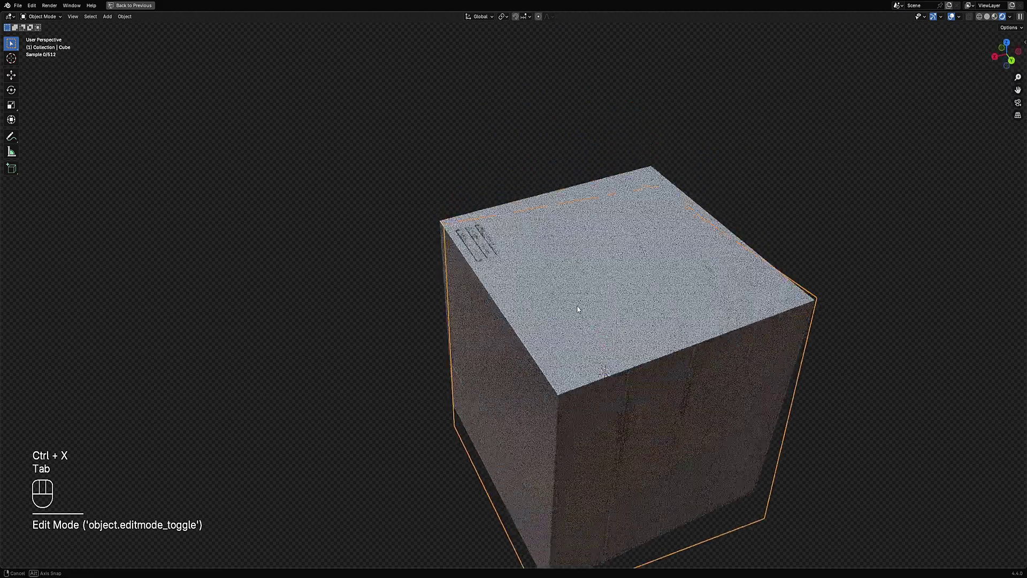
Step: Inspect the rendered vents and strips from above, bringing up the object actions list with Panel Cut
click(578, 305)
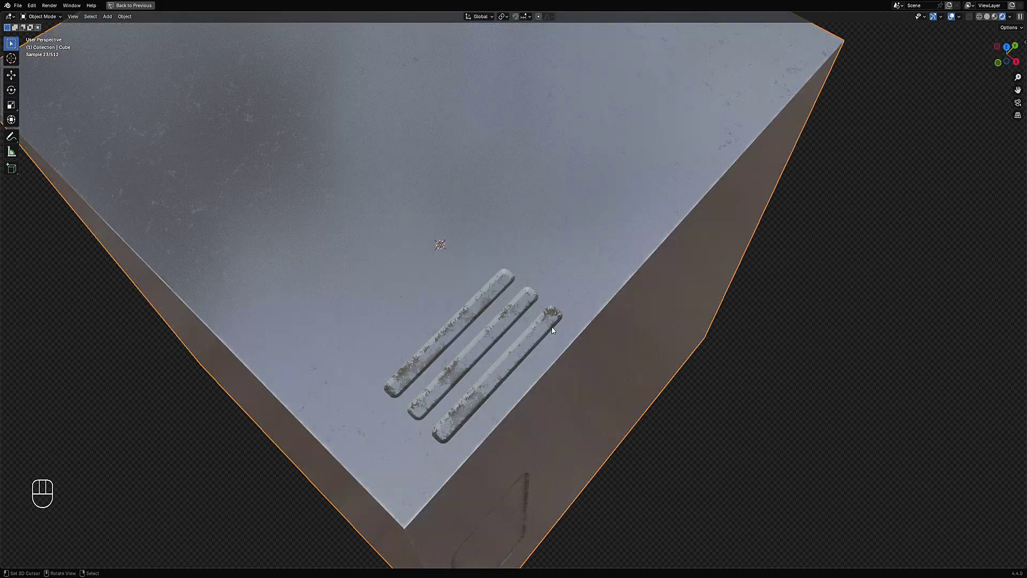
key(shift+q)
key(w)
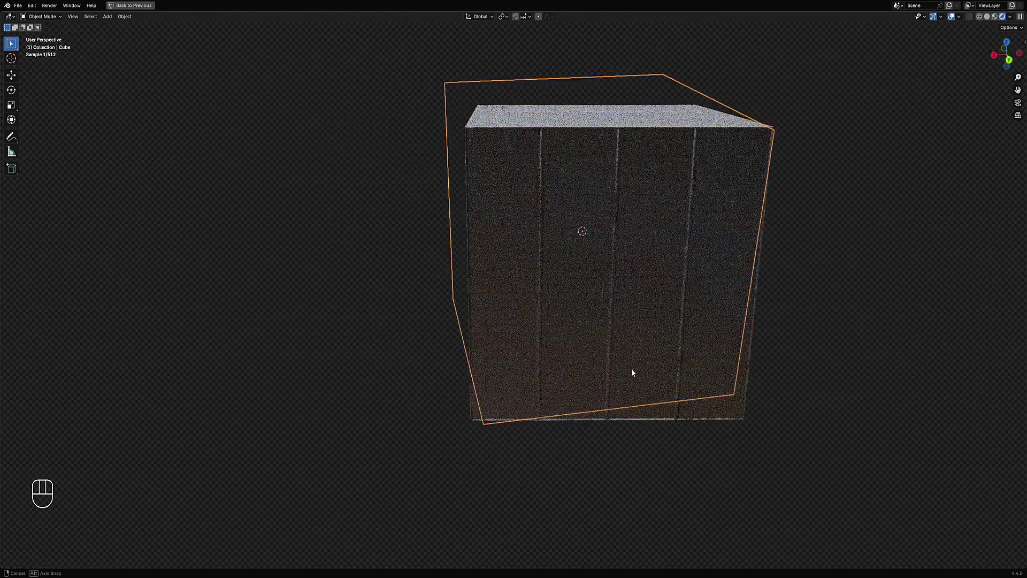
key(w)
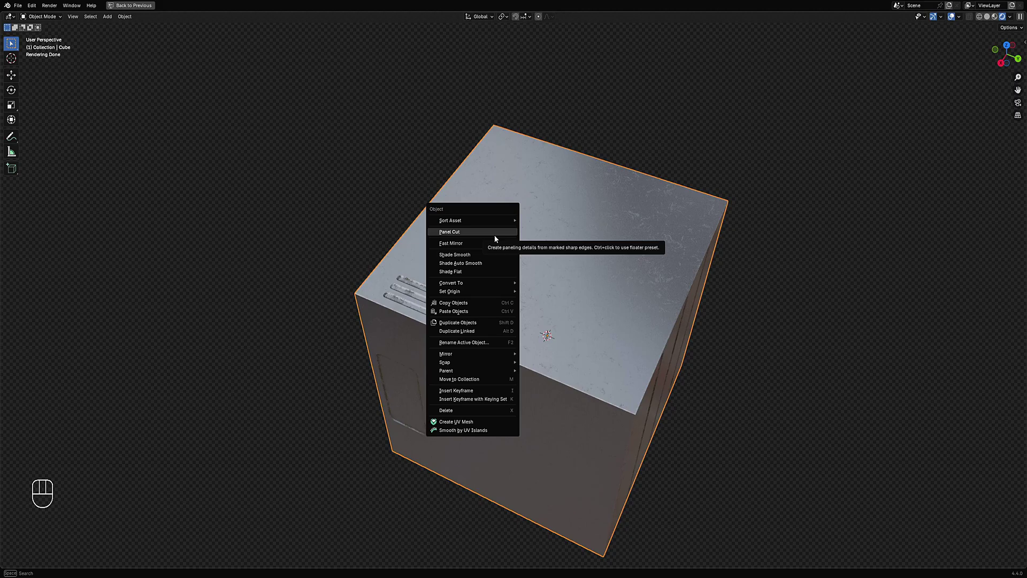
Step: Orbit the rendered cube and open the Random Flow add-on's command list for Usage Info
middle_click(538, 398)
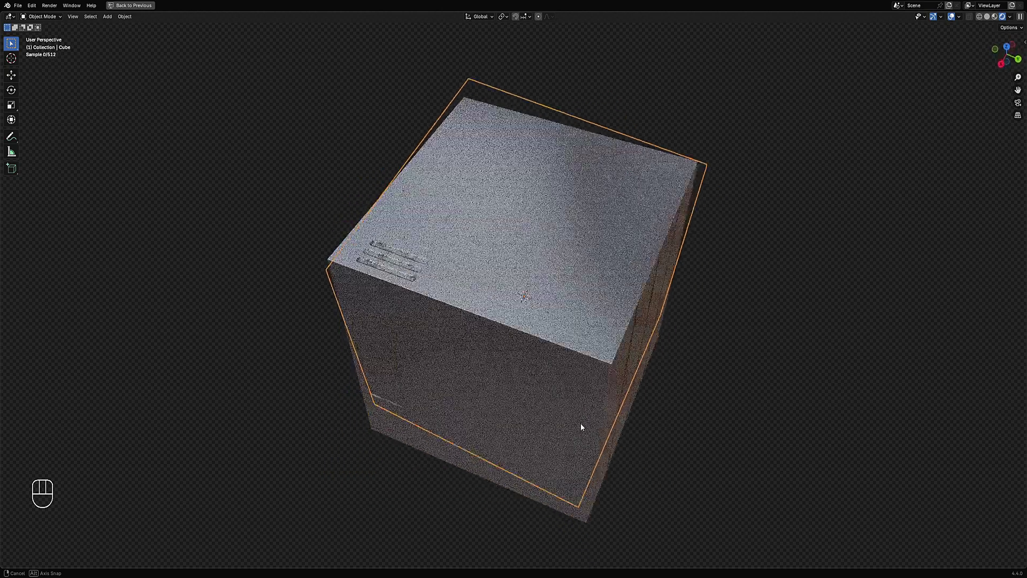
middle_click(534, 368)
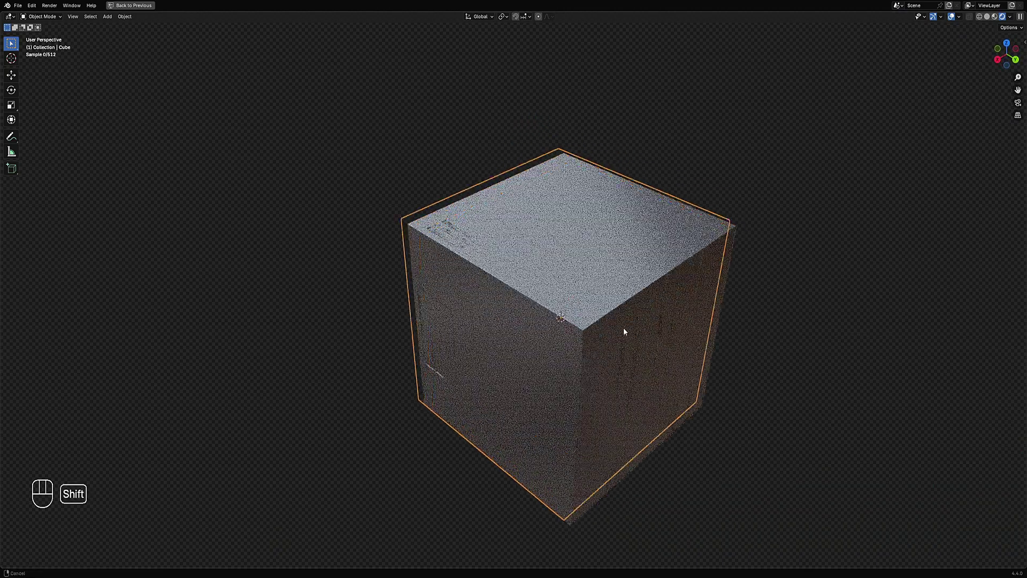
key(shift+q)
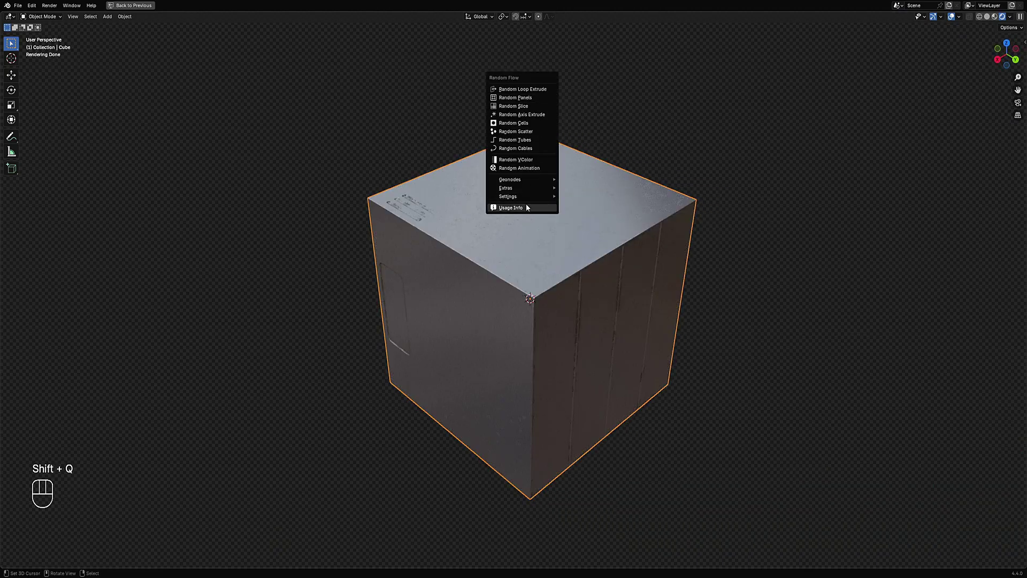